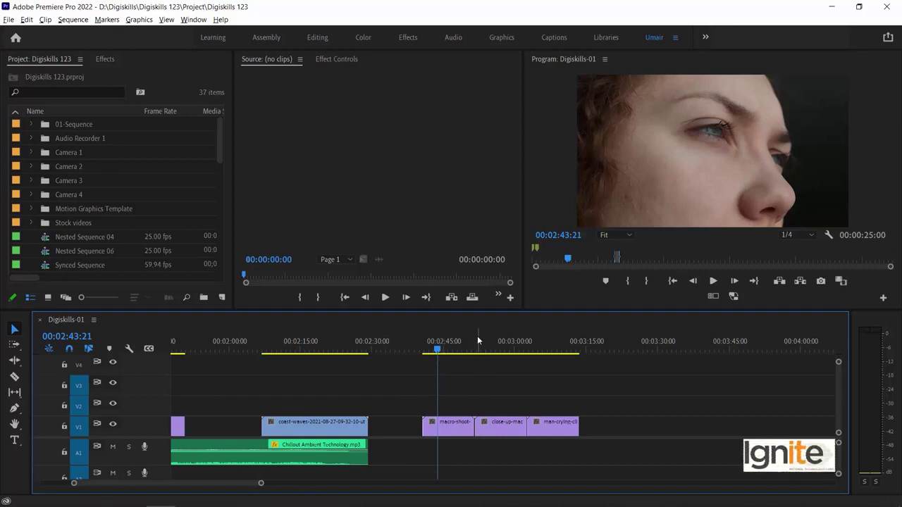
# - Scrub to the crying clips and select the woman's macro close-up to show its motion settings
pyautogui.moveTo(440, 347); pyautogui.dragTo(452, 342)
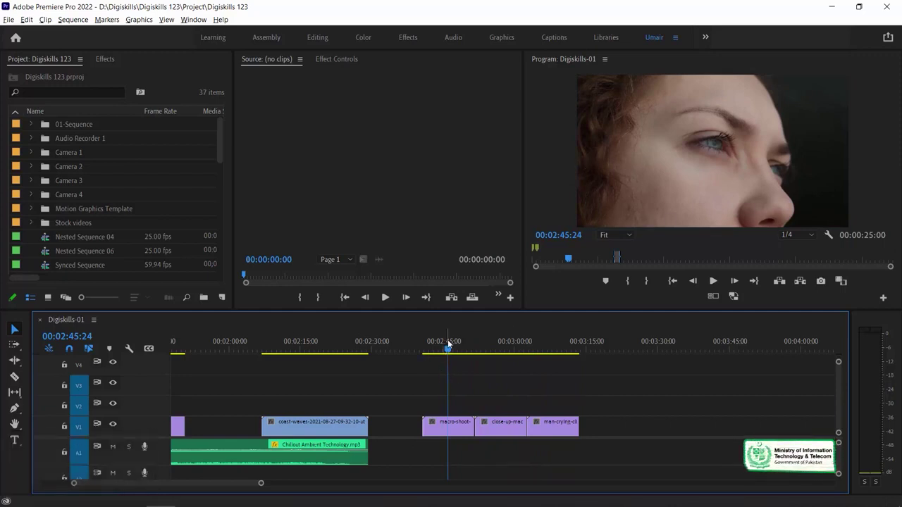
pyautogui.moveTo(462, 341); pyautogui.dragTo(451, 433)
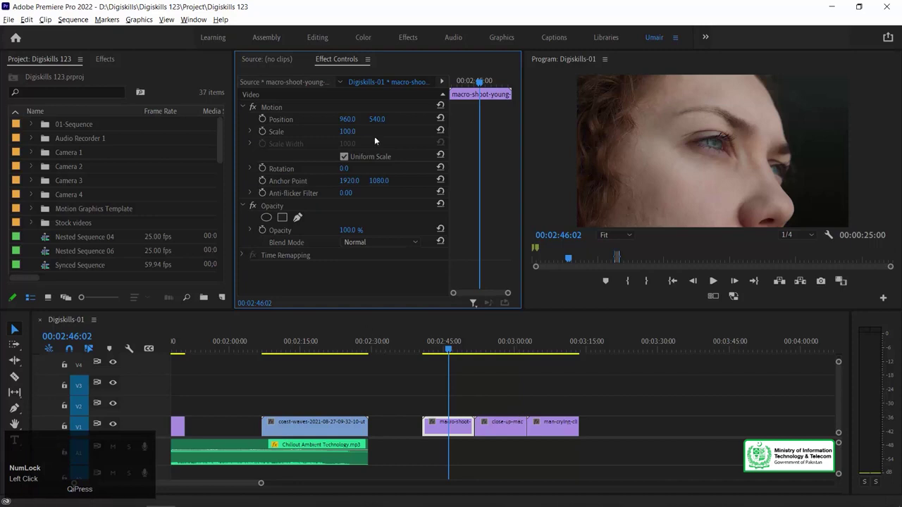
# - Scale the woman clip to 35, shift its position, and paste that motion onto the eye close-up clip
pyautogui.click(351, 135)
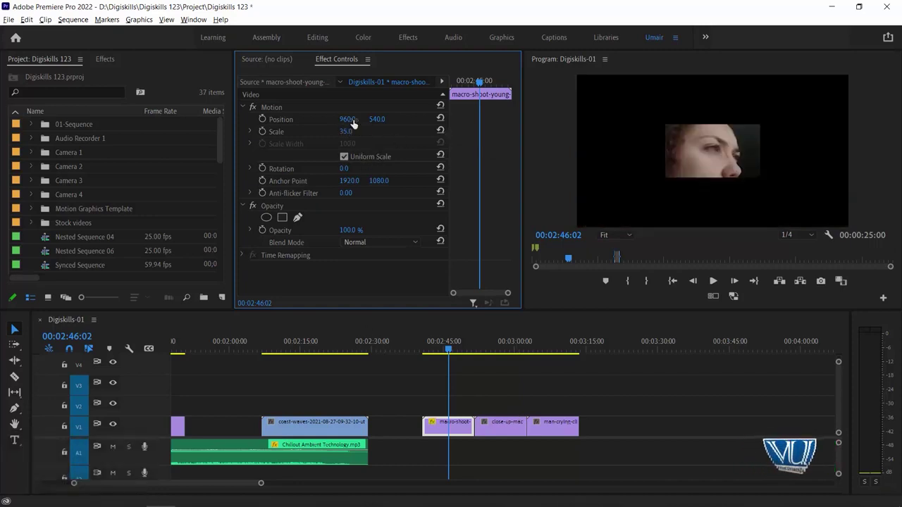
pyautogui.moveTo(273, 111); pyautogui.dragTo(456, 428)
pyautogui.press('ctrl+c')
pyautogui.click(501, 347)
pyautogui.press('ctrl+alt+v')
pyautogui.press('Return')
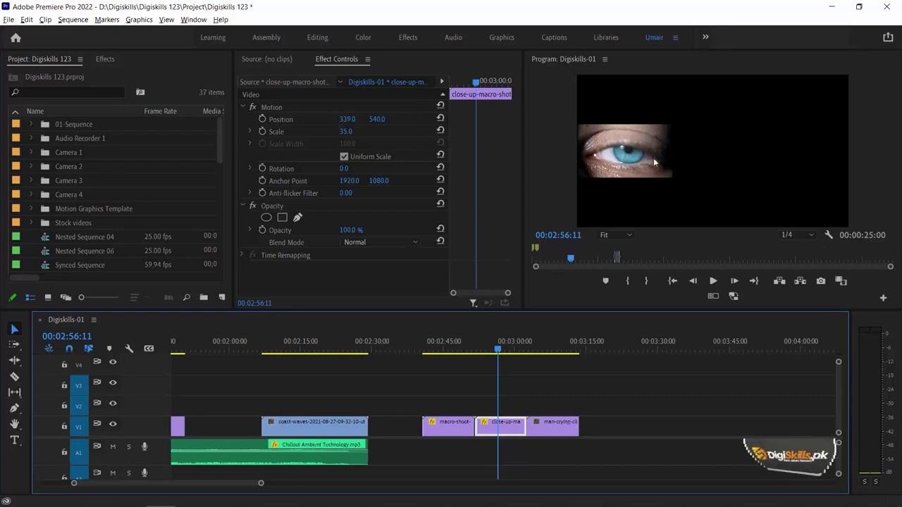
# - Stack the eye and man clips on V2–V3 above the woman and paste motion attributes onto the man clip
pyautogui.moveTo(344, 124); pyautogui.dragTo(455, 390)
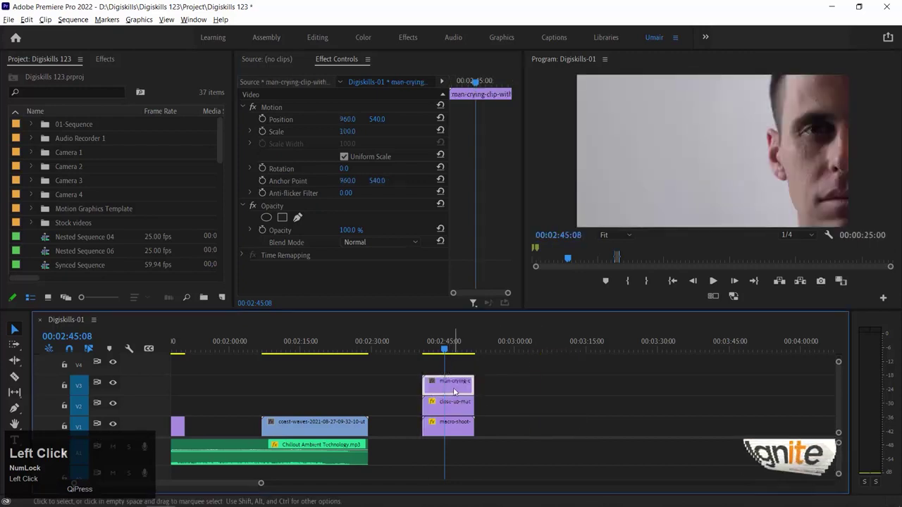
pyautogui.press('ctrl+alt+v')
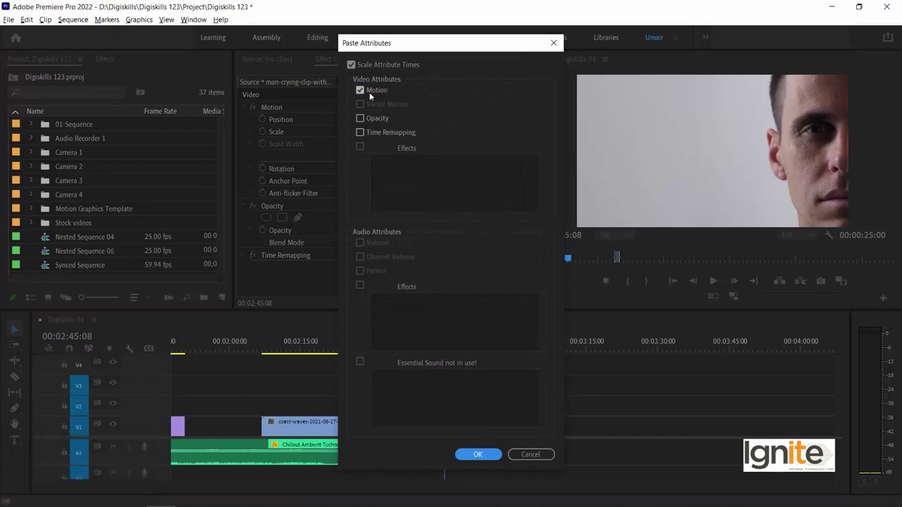
pyautogui.click(482, 455)
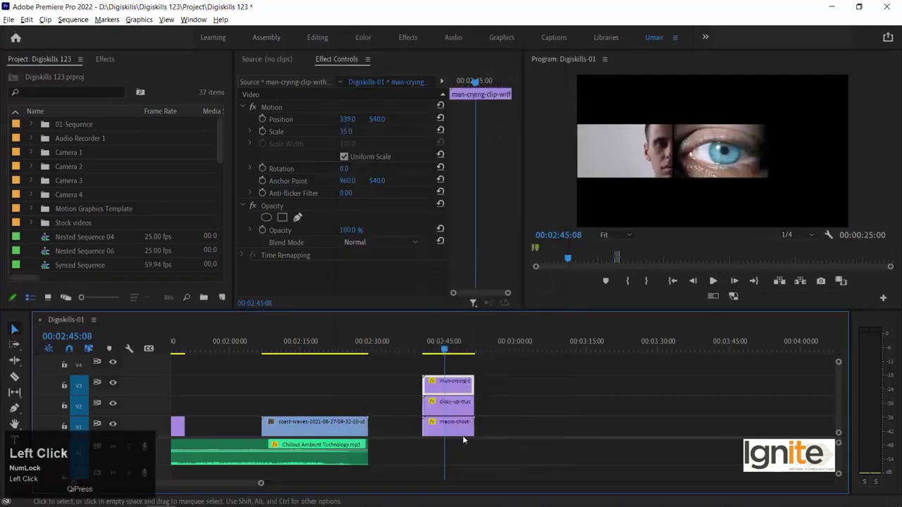
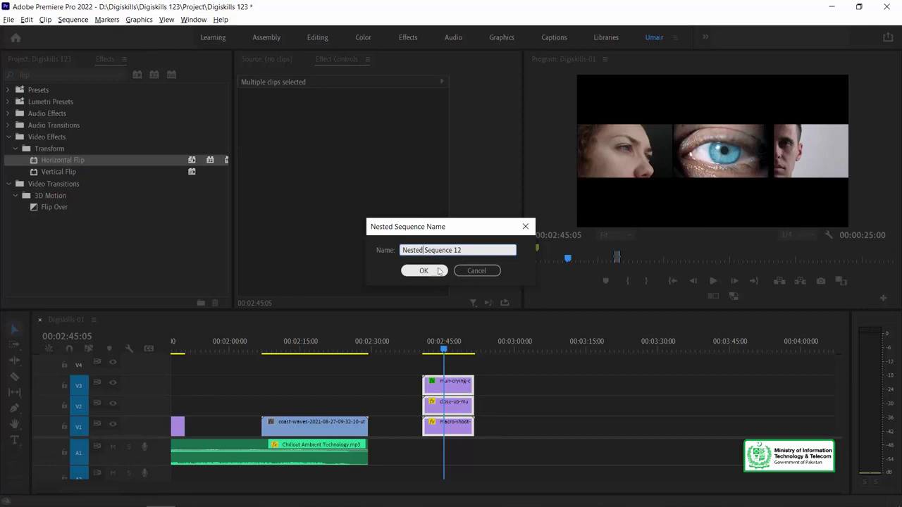
# - Nest the three side-by-side clips as Nested Sequence 12 and select the new nested clip
pyautogui.click(516, 251)
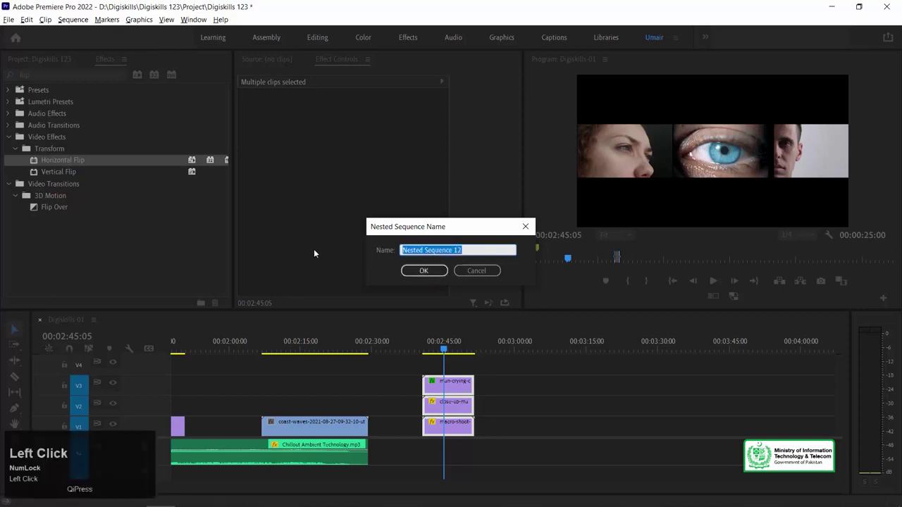
pyautogui.click(427, 271)
pyautogui.click(454, 421)
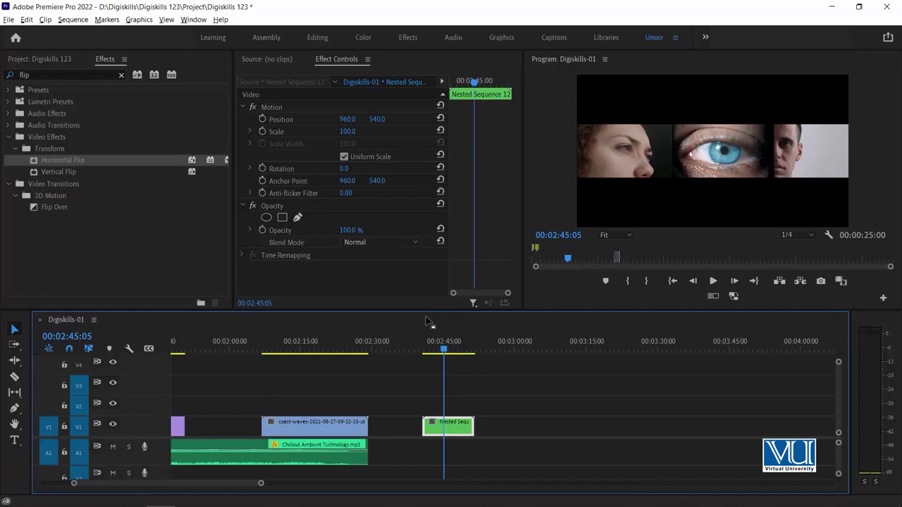
pyautogui.moveTo(461, 348); pyautogui.dragTo(458, 426)
pyautogui.moveTo(458, 429); pyautogui.dragTo(114, 321)
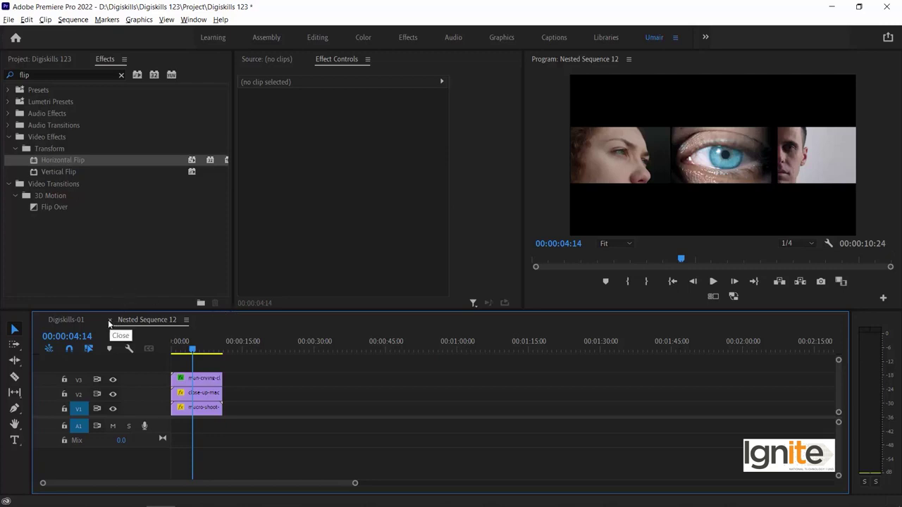
pyautogui.click(111, 321)
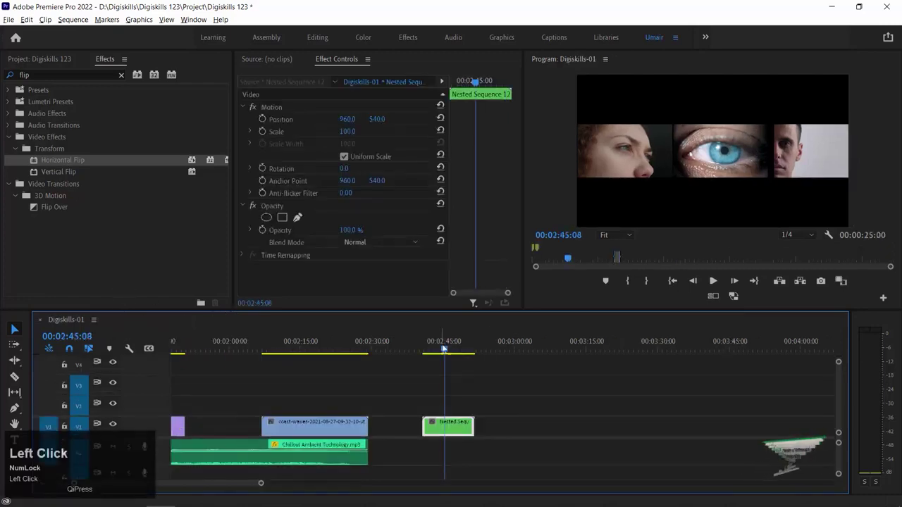
pyautogui.press('-')
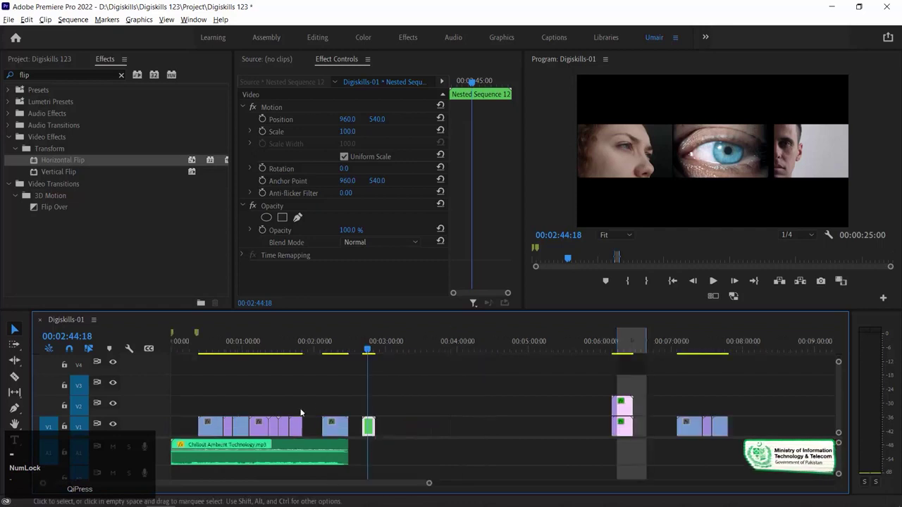
# - Zoom the timeline and scrub back to preview the earlier crying clips at the sequence start
pyautogui.moveTo(241, 343); pyautogui.dragTo(241, 348)
pyautogui.press('=')
pyautogui.press('=')
pyautogui.press('=')
pyautogui.moveTo(375, 358); pyautogui.dragTo(407, 345)
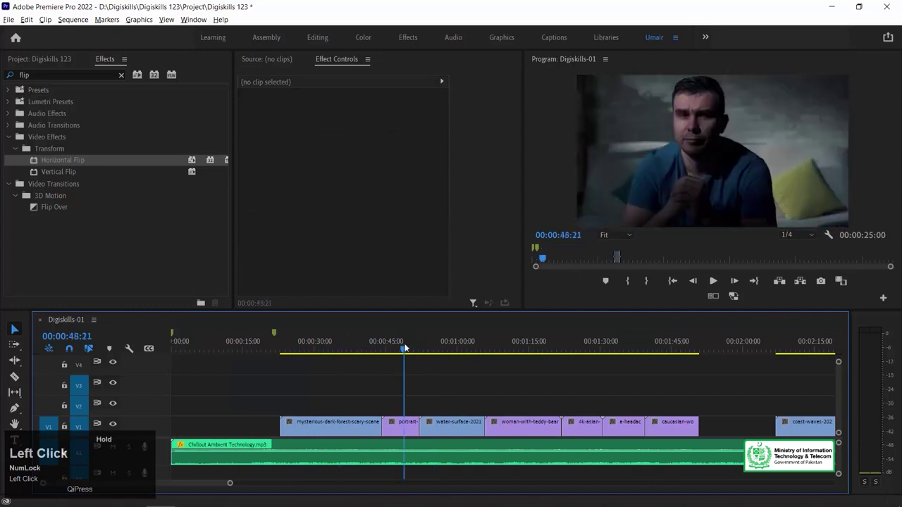
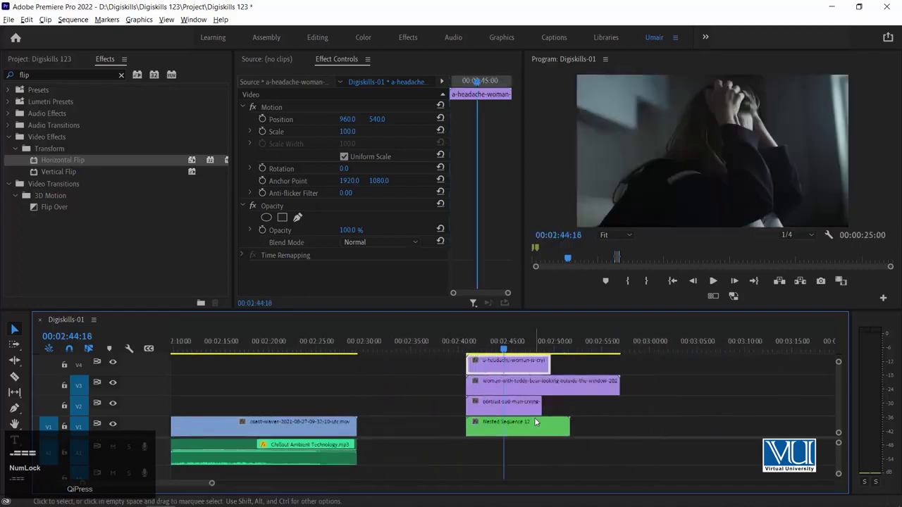
# - Select the sad man portrait clip, then copy a grid clip's motion from inside the nested sequence
pyautogui.click(498, 423)
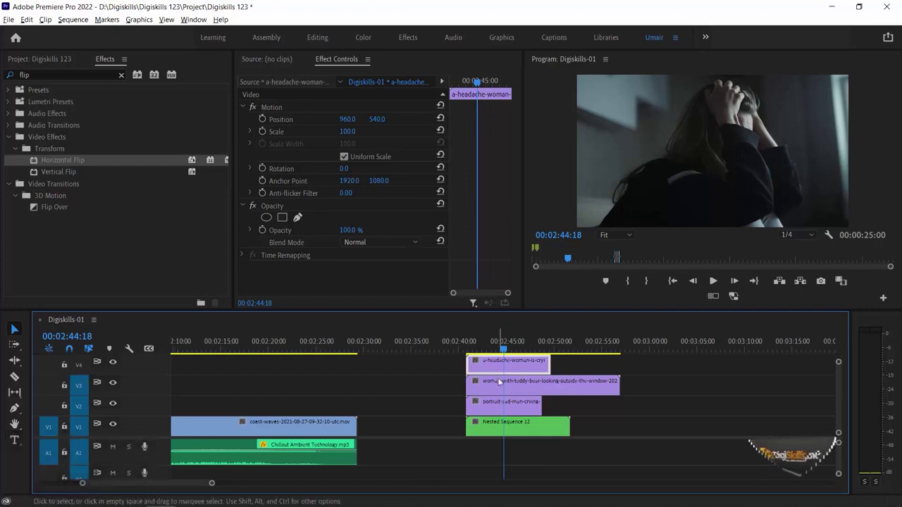
pyautogui.click(501, 421)
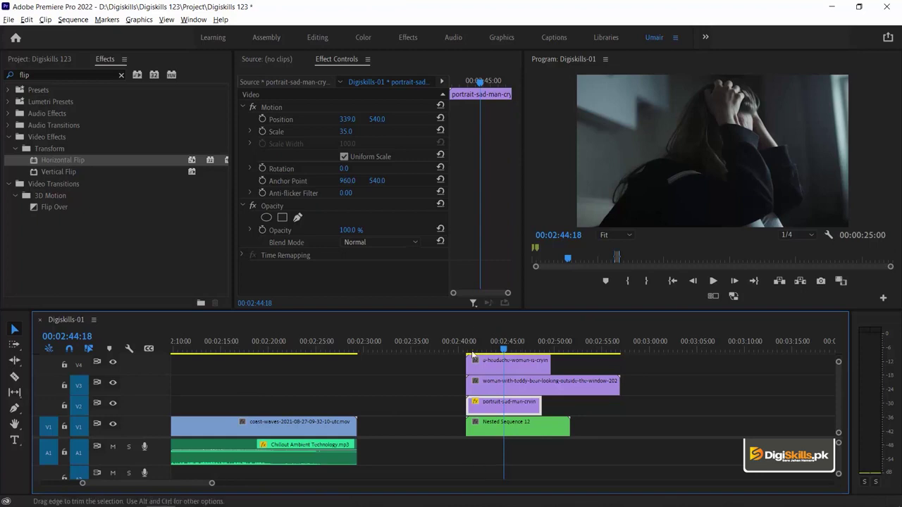
pyautogui.click(518, 431)
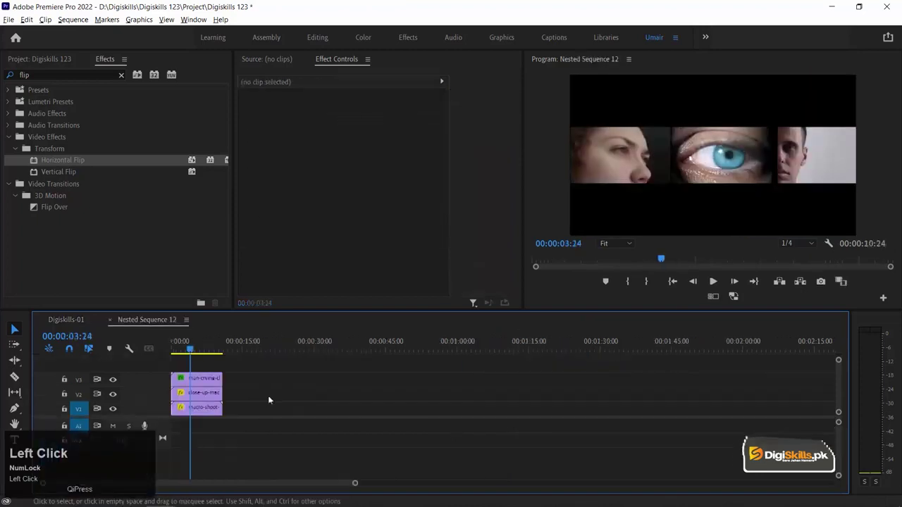
pyautogui.press('ctrl+c')
# - Back on Digiskills-01, paste the motion attributes onto the portrait clip, shrinking it to 35%
pyautogui.click(111, 322)
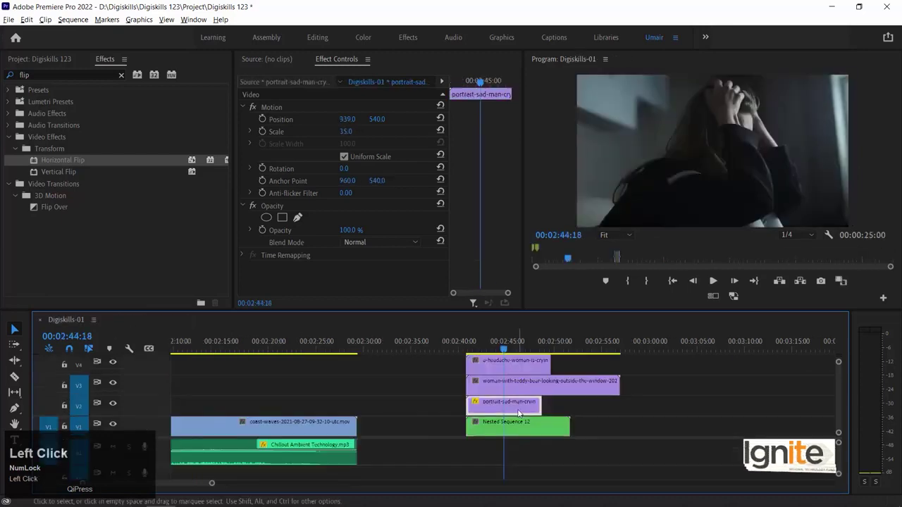
pyautogui.press('ctrl+alt+v')
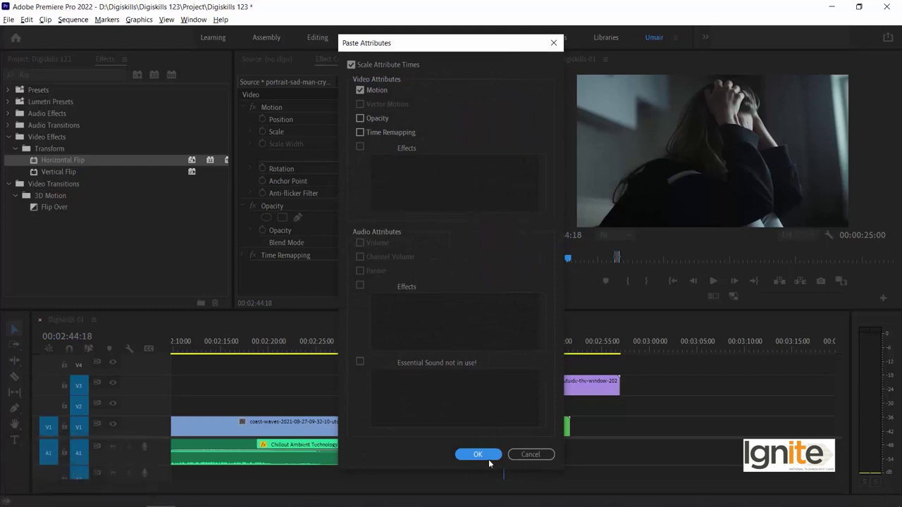
pyautogui.click(488, 456)
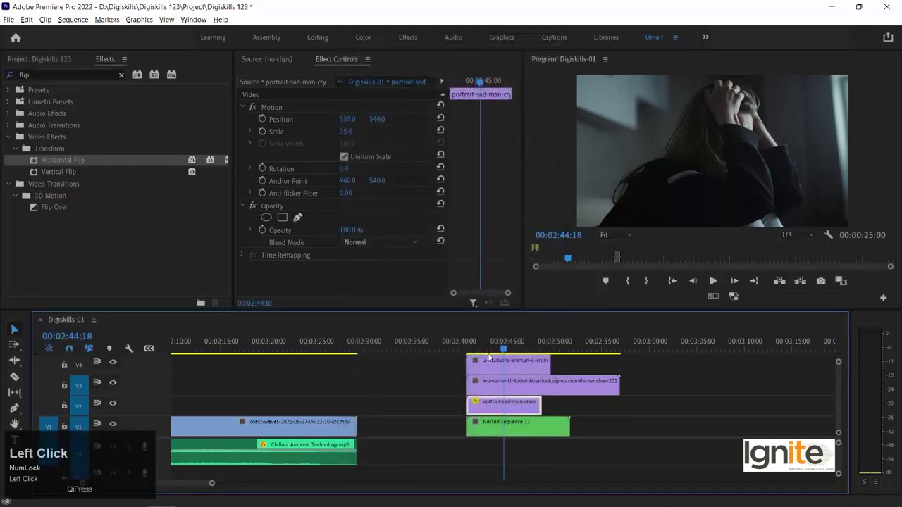
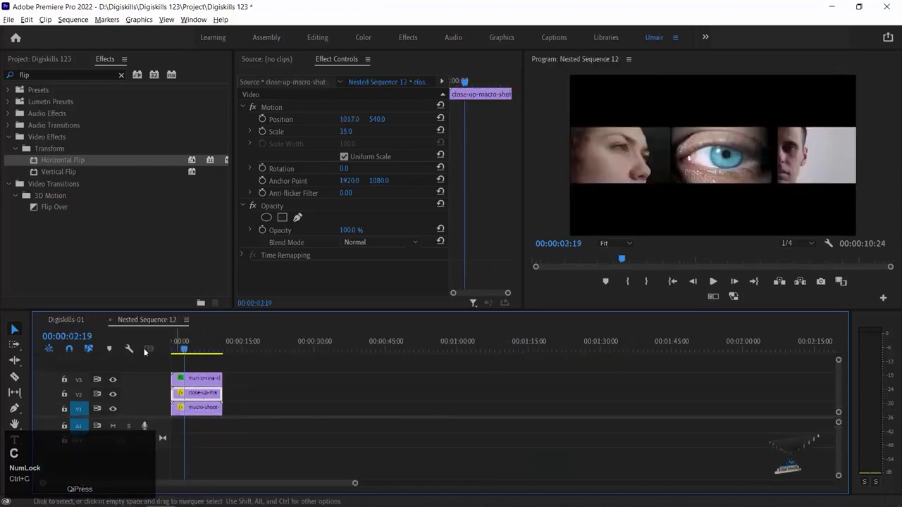
# - Paste the eye close-up clip's center-panel motion onto the teddy-bear woman clip
pyautogui.click(366, 372)
pyautogui.press('ctrl+alt+v')
pyautogui.press('Return')
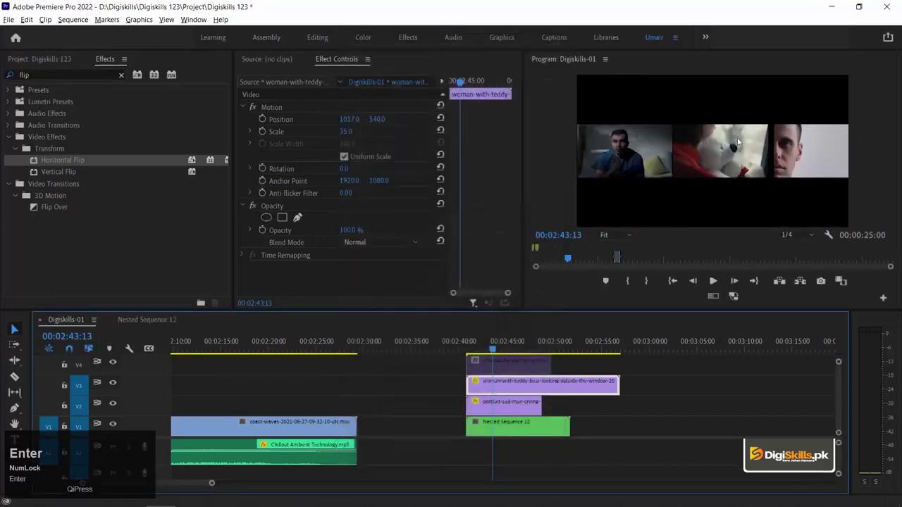
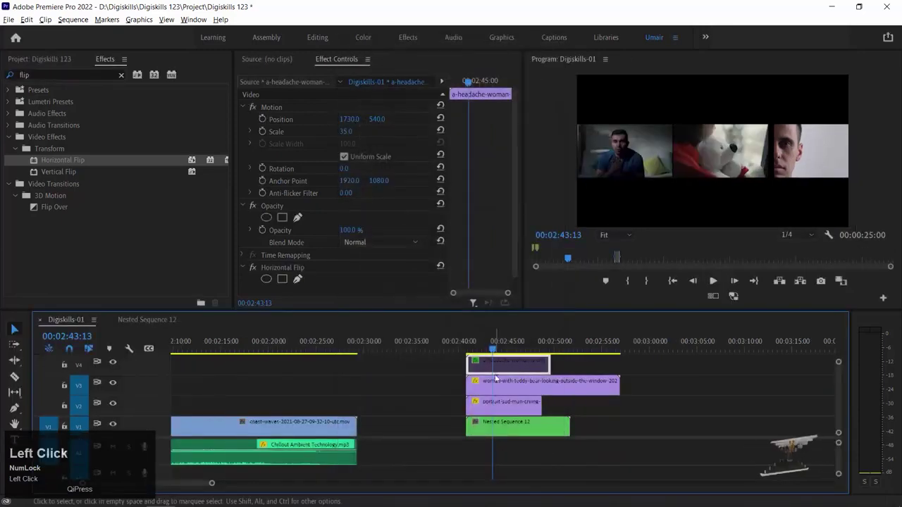
# - Apply Horizontal Flip to the headache woman clip and preview the three-panel row
pyautogui.rightClick(507, 361)
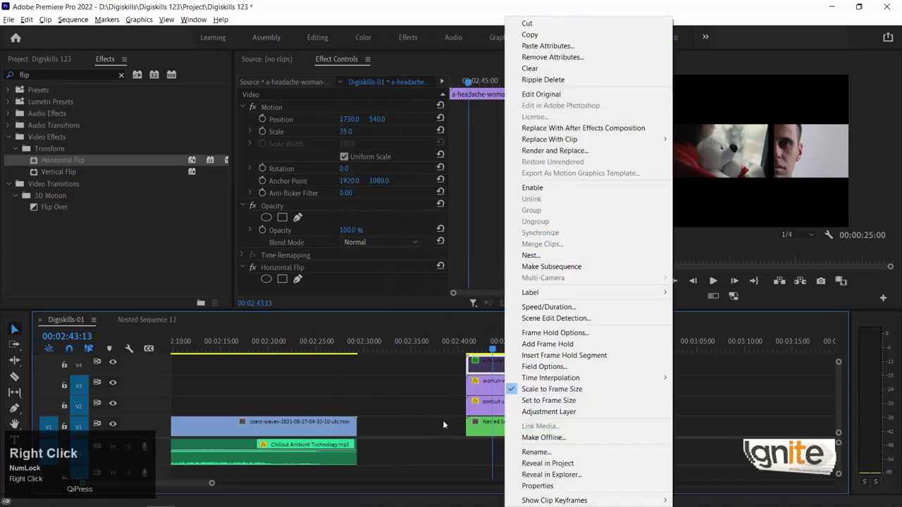
pyautogui.click(487, 365)
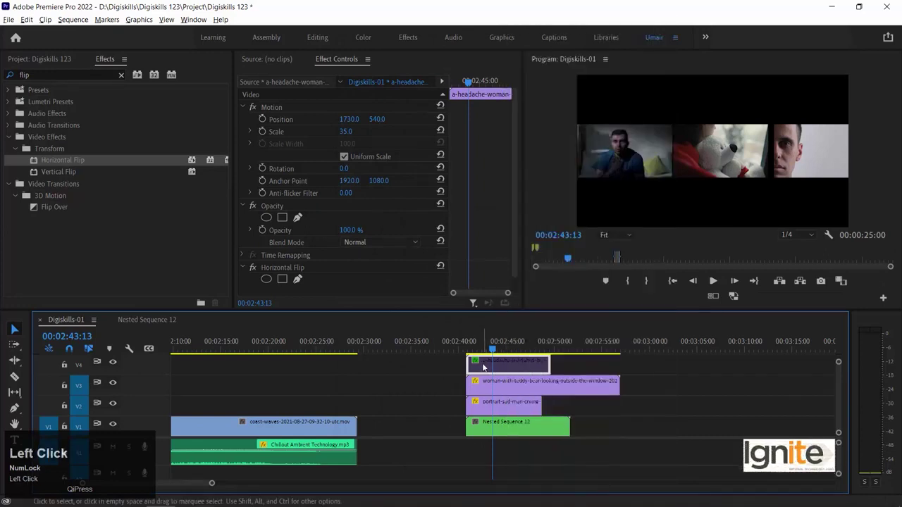
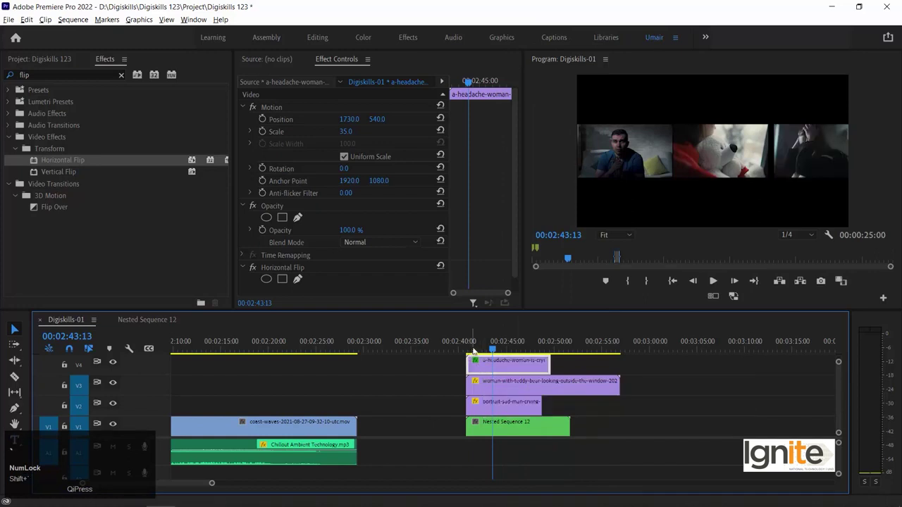
pyautogui.moveTo(492, 345); pyautogui.dragTo(260, 271)
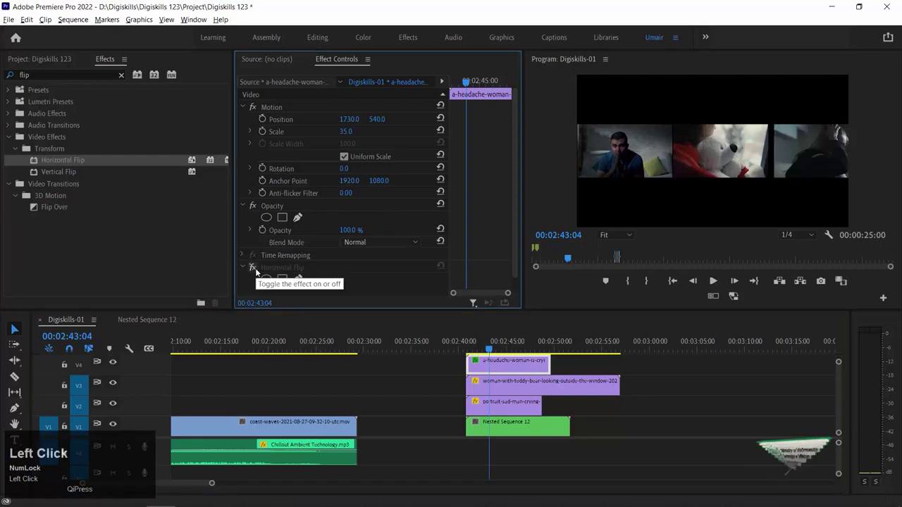
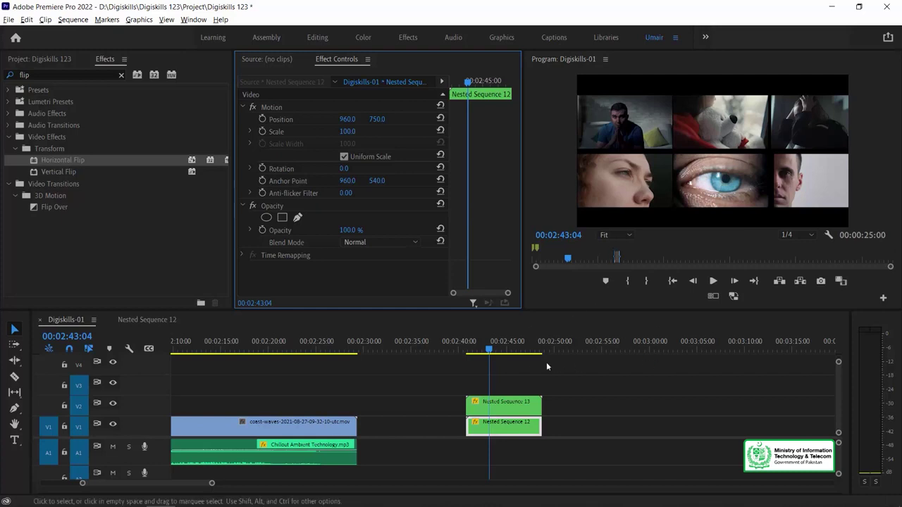
# - Deselect, step the playhead back, and bring up options for the Nested Sequence 13 clip
pyautogui.click(536, 371)
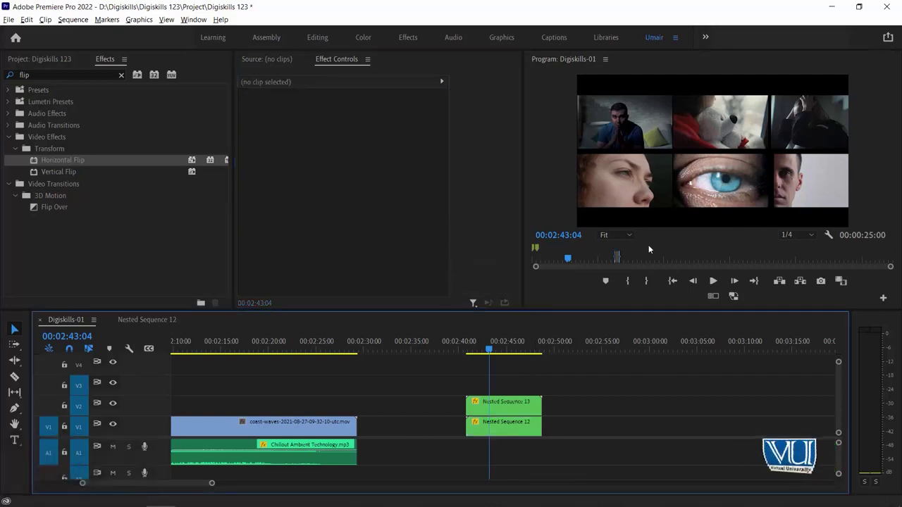
pyautogui.click(492, 342)
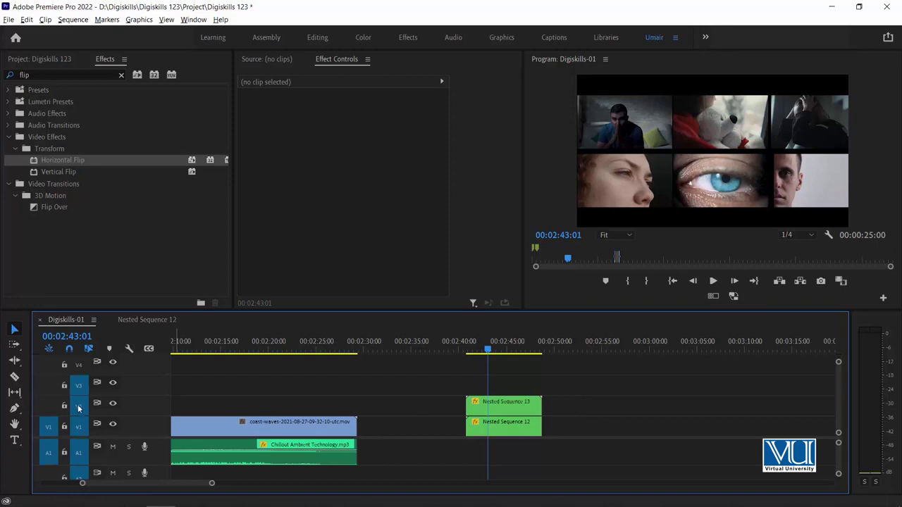
pyautogui.click(483, 405)
pyautogui.rightClick(491, 405)
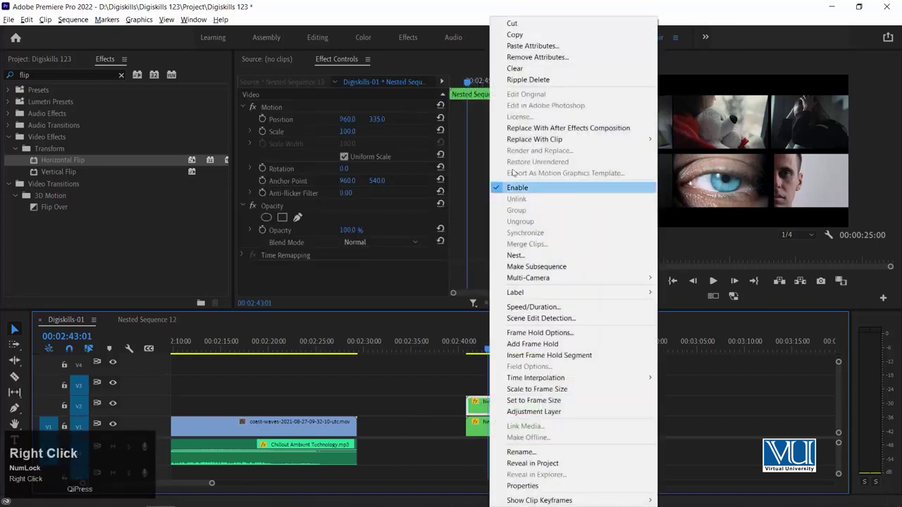
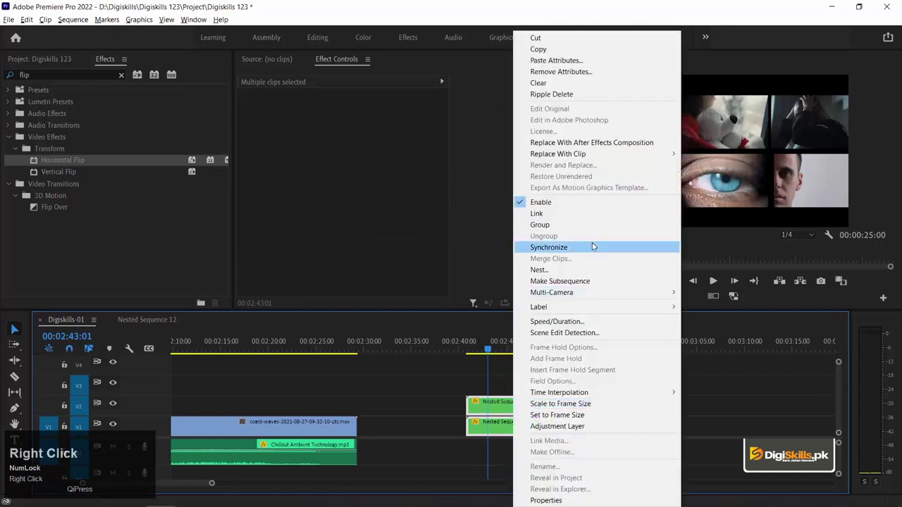
# - Nest both grid rows into Nested Sequence 14 and select the clip and its duplicate copy
pyautogui.click(586, 268)
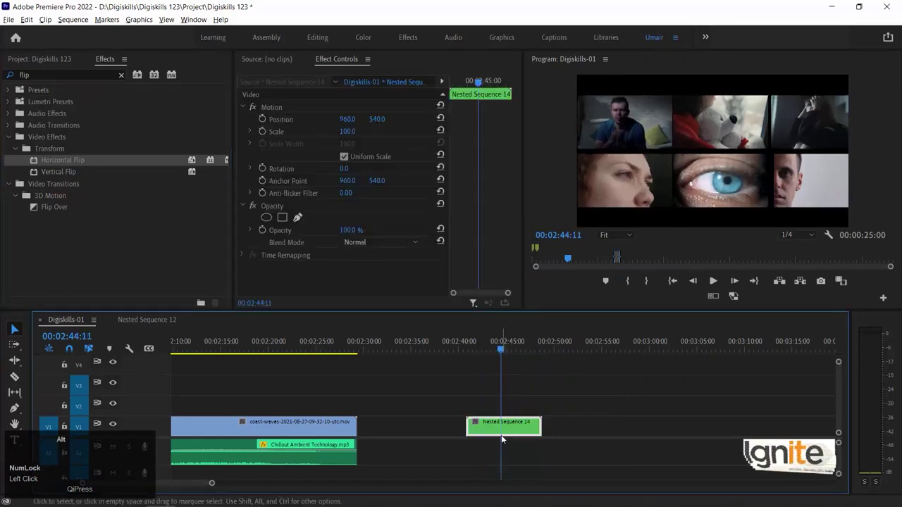
pyautogui.click(504, 432)
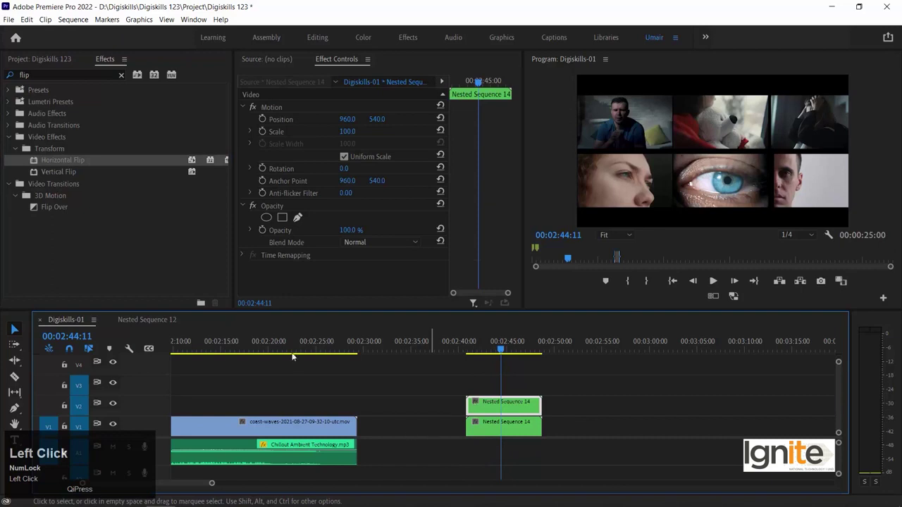
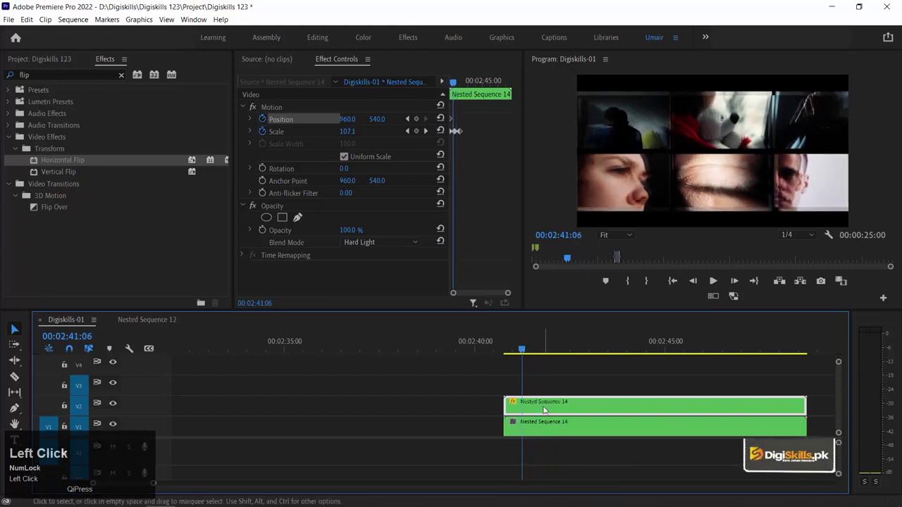
pyautogui.click(542, 403)
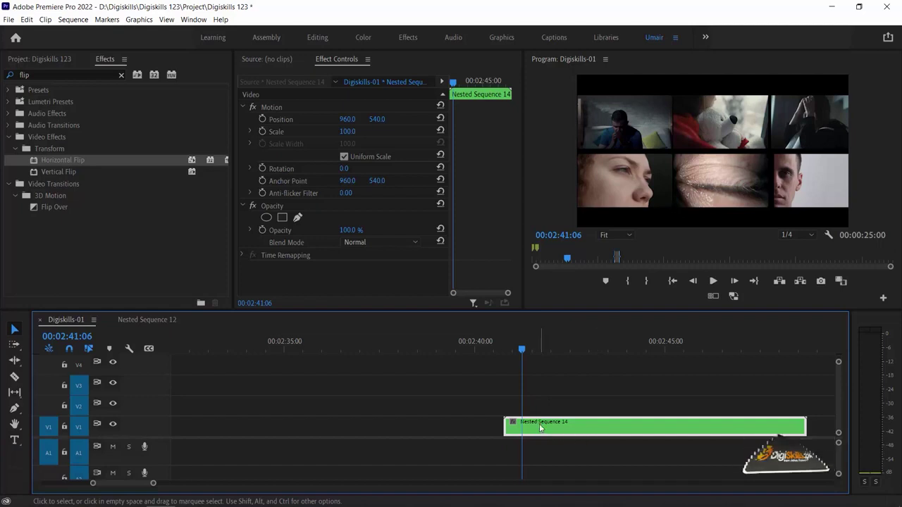
# - Inside Nested Sequence 12, disable the crying man clip with Shift+E, then return to Digiskills-01
pyautogui.click(542, 427)
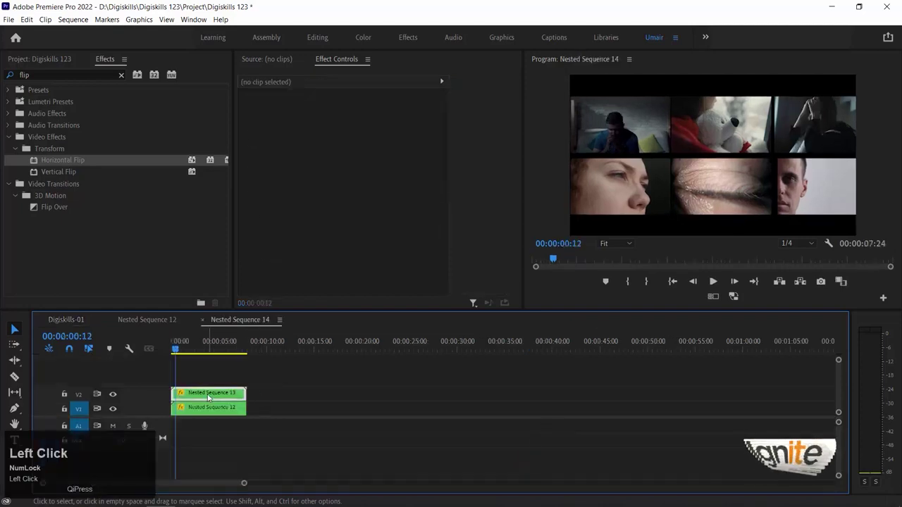
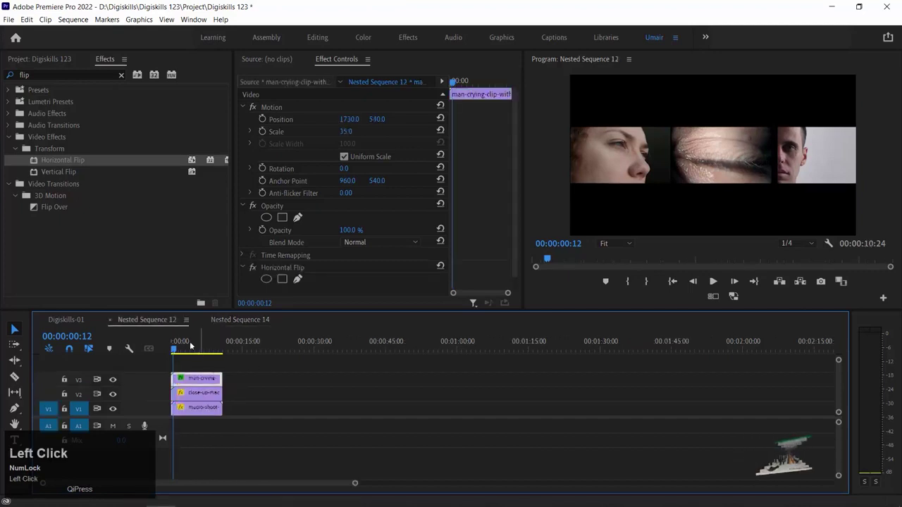
pyautogui.click(191, 343)
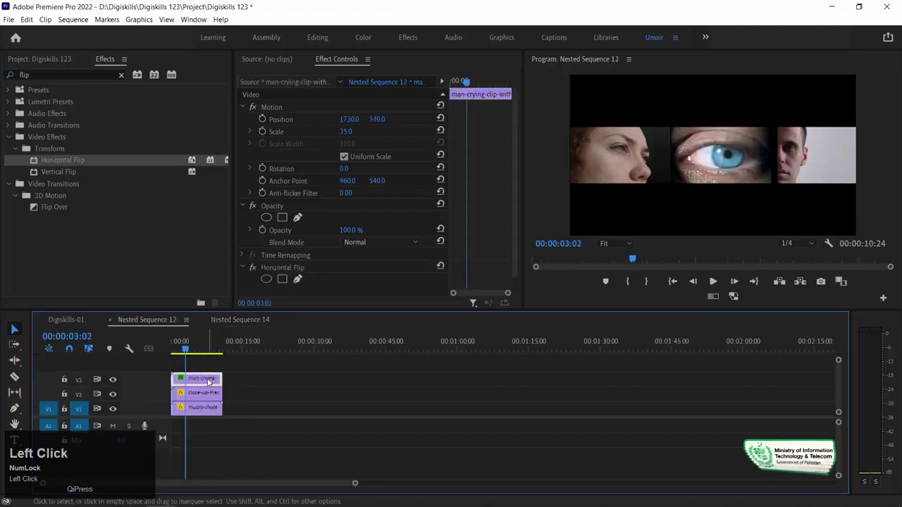
pyautogui.press('shift+`')
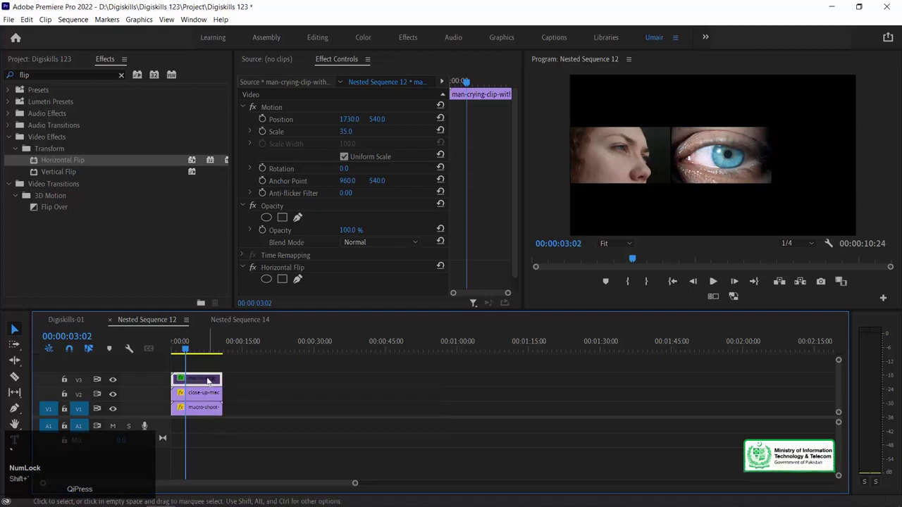
pyautogui.moveTo(63, 322); pyautogui.dragTo(66, 280)
pyautogui.click(143, 319)
# - Re-enable the crying man clip so its panel returns to the grid
pyautogui.press('shift+`')
pyautogui.click(76, 318)
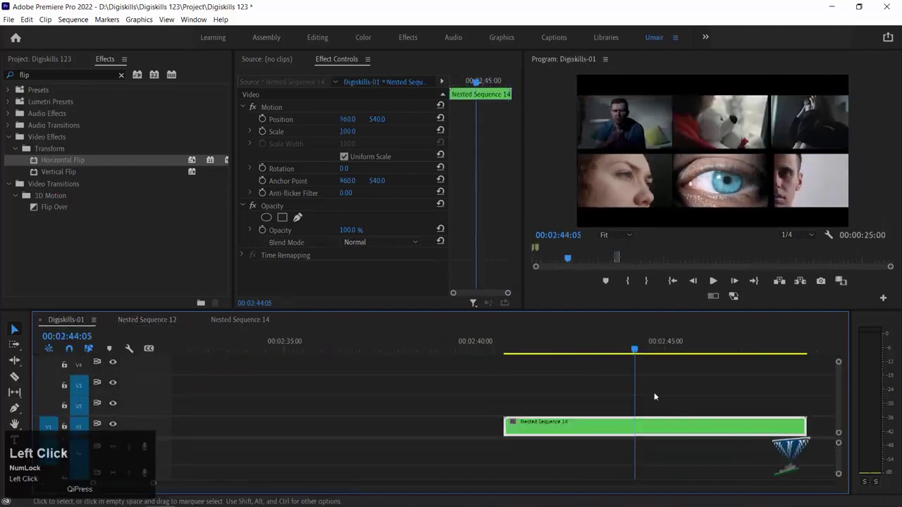
pyautogui.write('-')
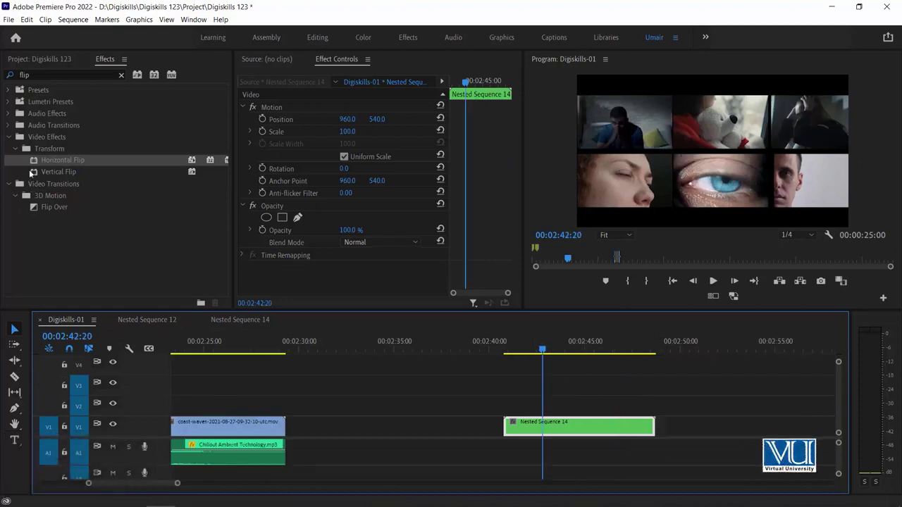
# - Clear the Effects search and filter the list to 'procamp'
pyautogui.click(125, 77)
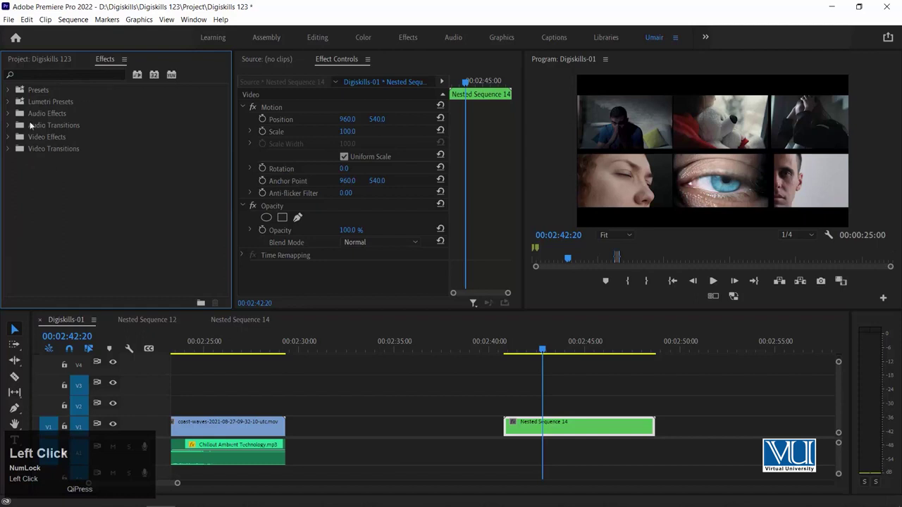
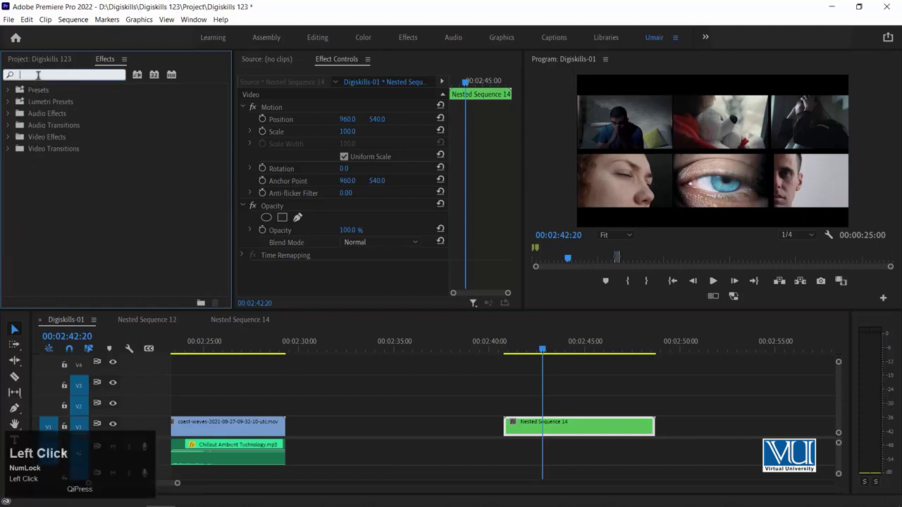
pyautogui.write('procamp')
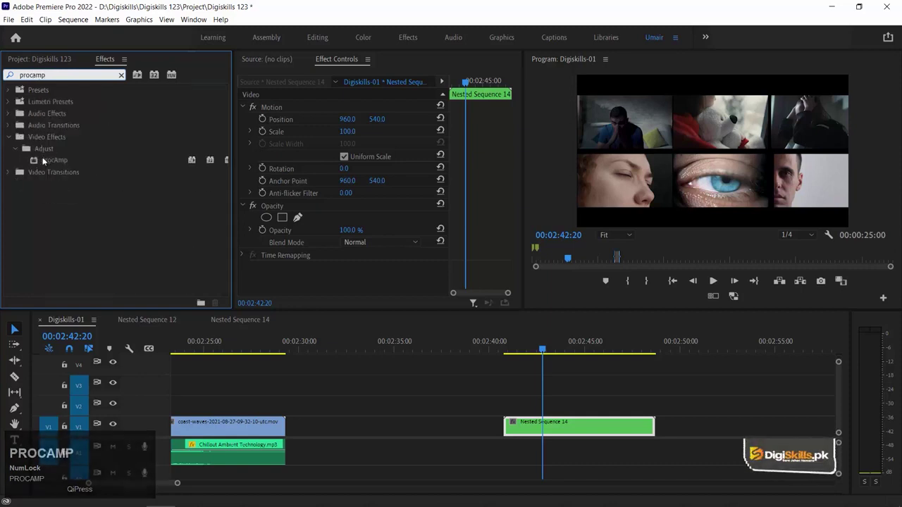
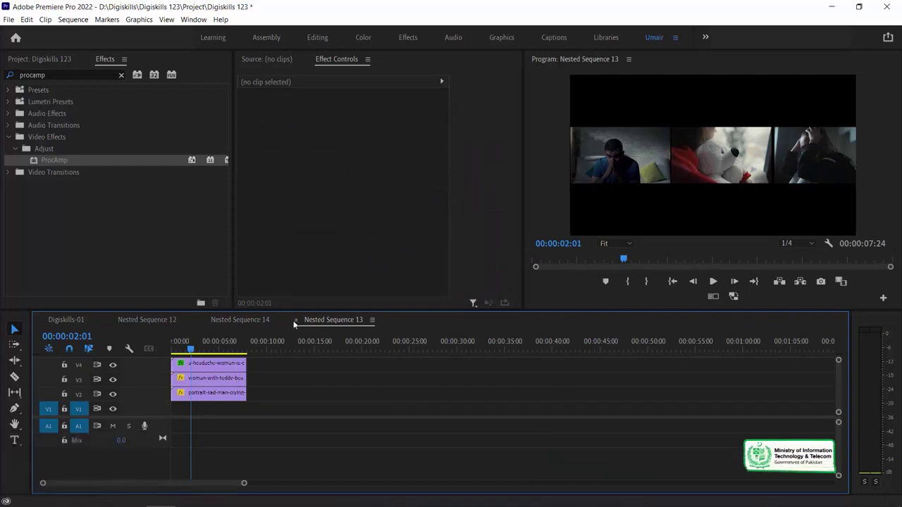
# - Close the open nested sequence timelines before grading Nested Sequence 14 with ProcAmp
pyautogui.click(296, 322)
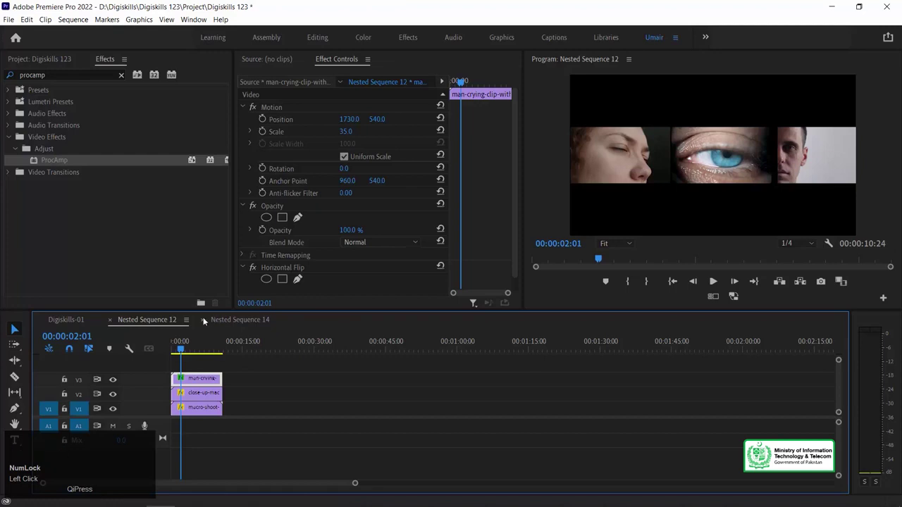
pyautogui.click(205, 319)
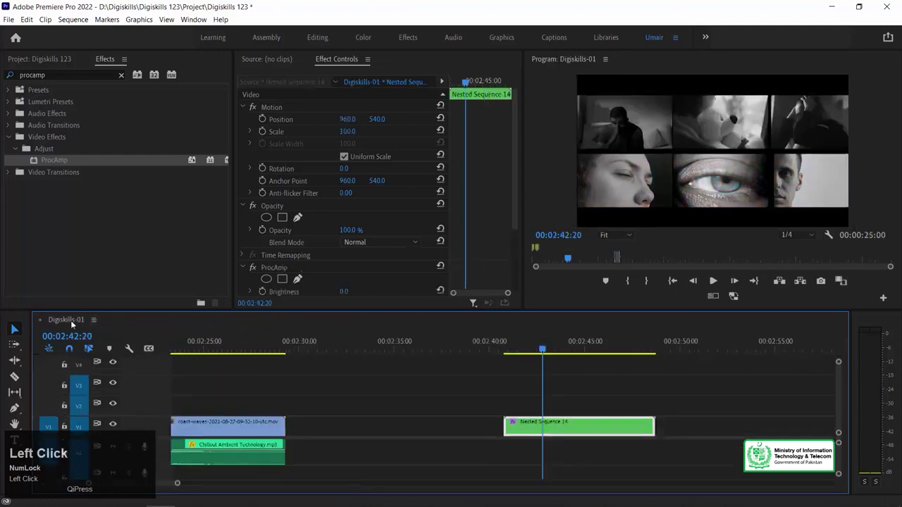
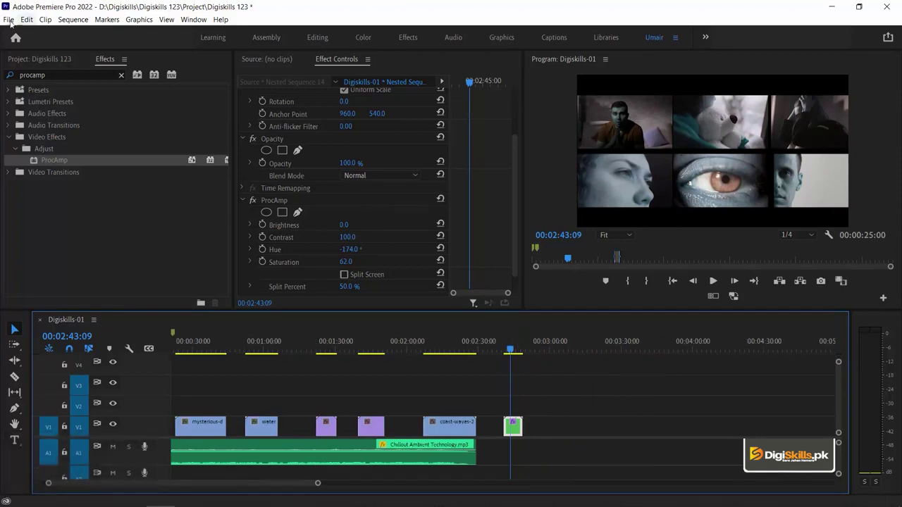
# - Create a legacy title reading 'Virtual University / Presents / Video Editing Course' and center-justify all three lines
pyautogui.click(12, 23)
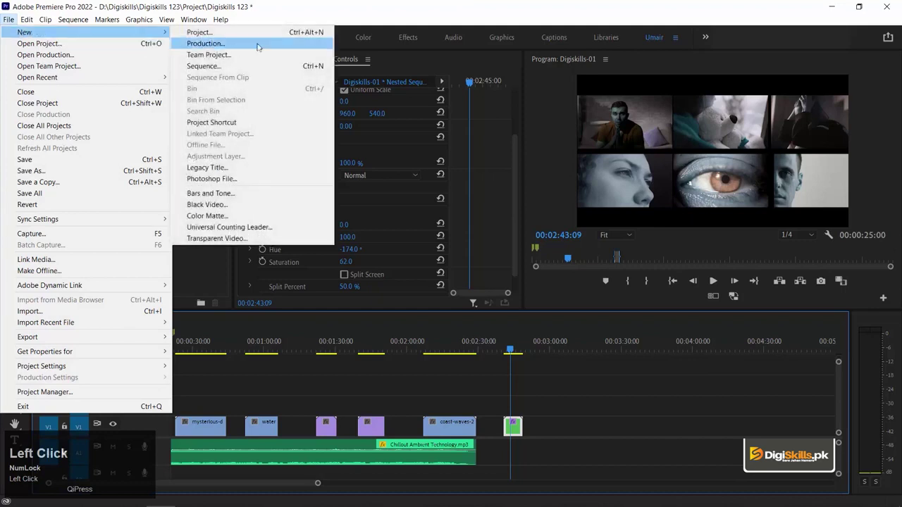
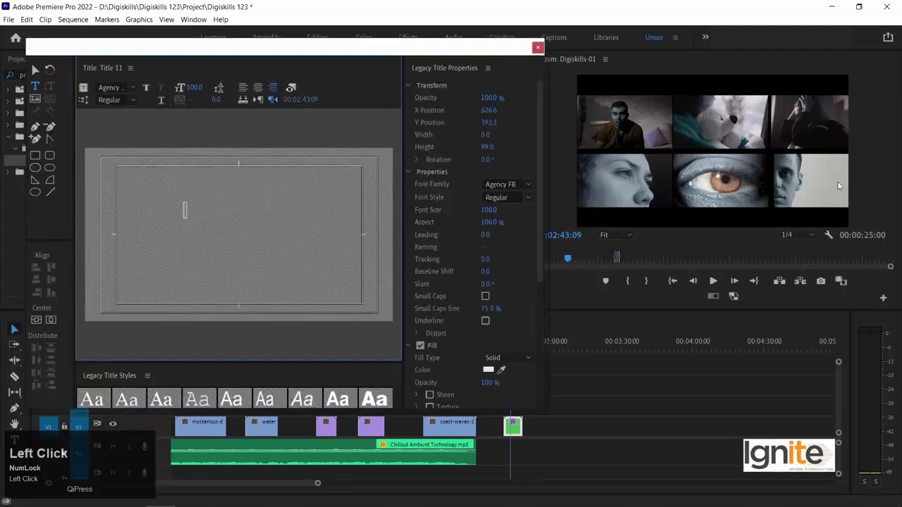
pyautogui.press('shift+space')
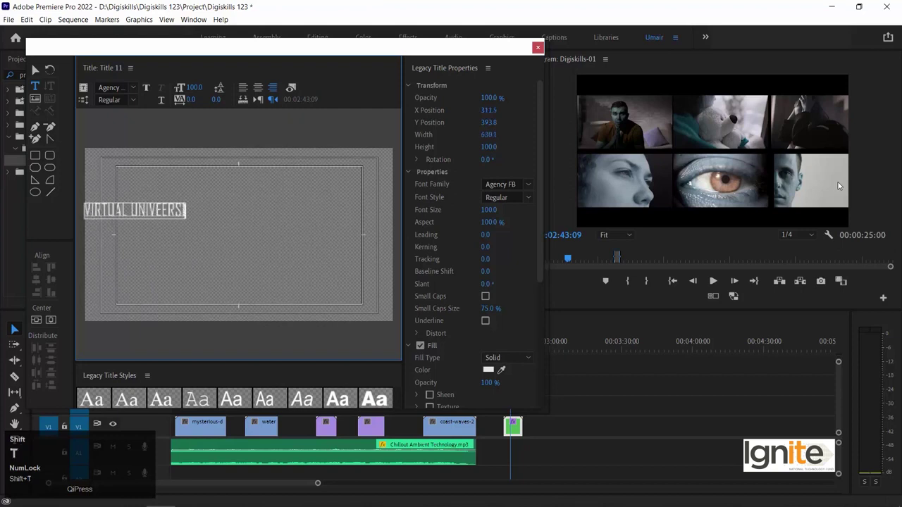
pyautogui.press('Left')
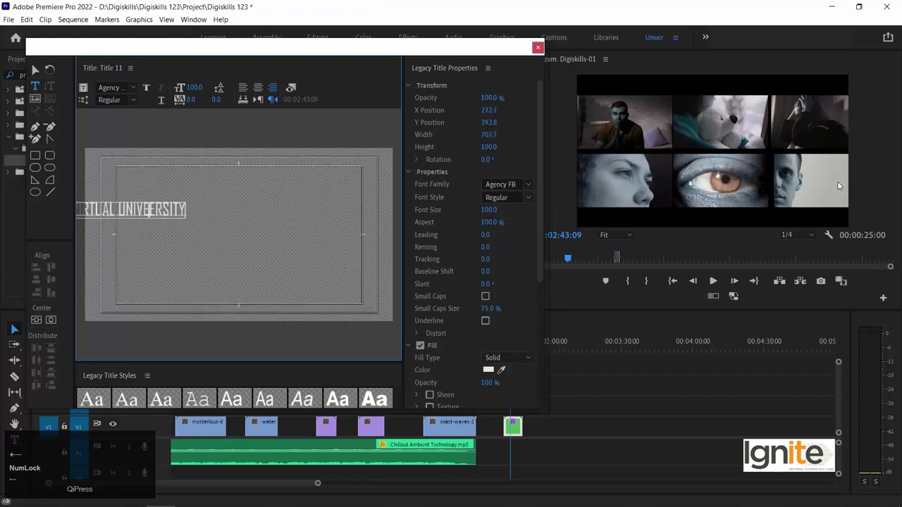
pyautogui.press('ctrl+Right')
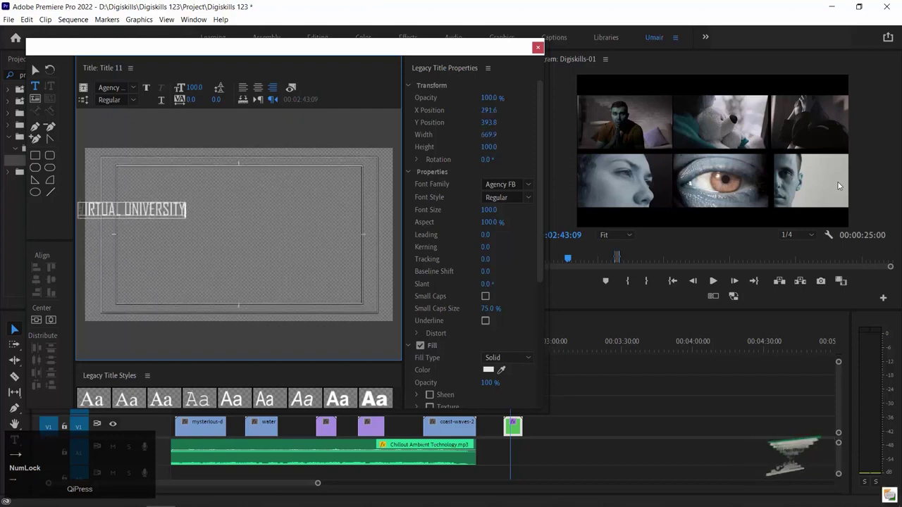
pyautogui.press('Return')
pyautogui.press('Return')
pyautogui.press('shift+space')
pyautogui.press('ctrl+a')
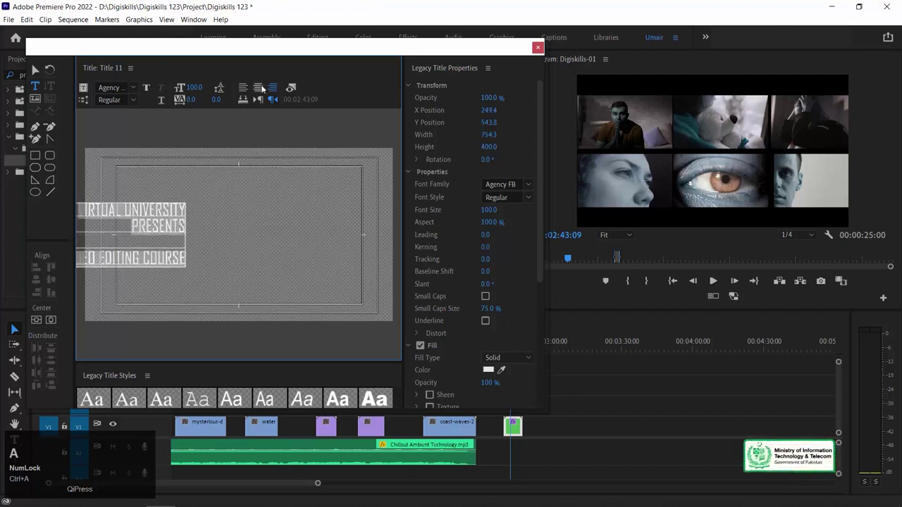
pyautogui.click(263, 86)
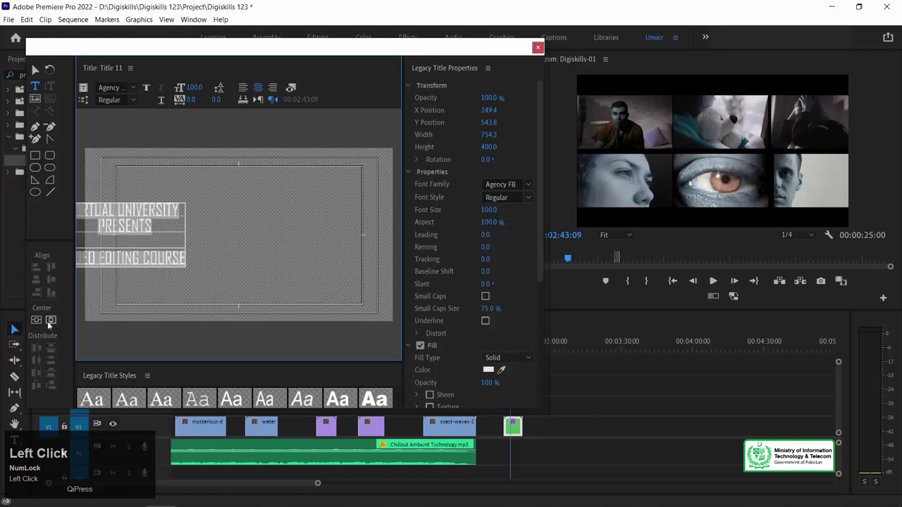
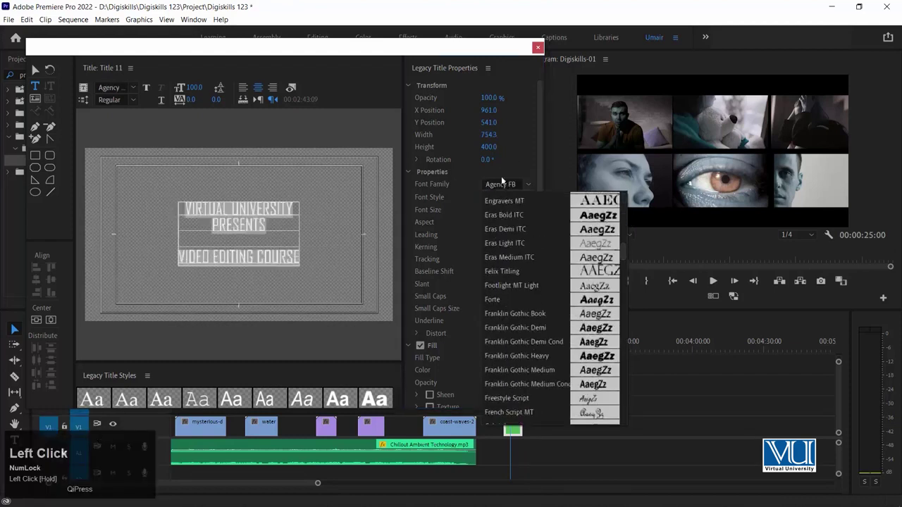
# - Change the title's font family to Century Gothic Bold
pyautogui.press('ctrl+a')
pyautogui.write('venirVENIR')
pyautogui.press('ctrl+a')
pyautogui.write('entiur')
pyautogui.press('Right')
pyautogui.press('space')
pyautogui.press('Return')
# - Set the title's font size to 50
pyautogui.click(531, 198)
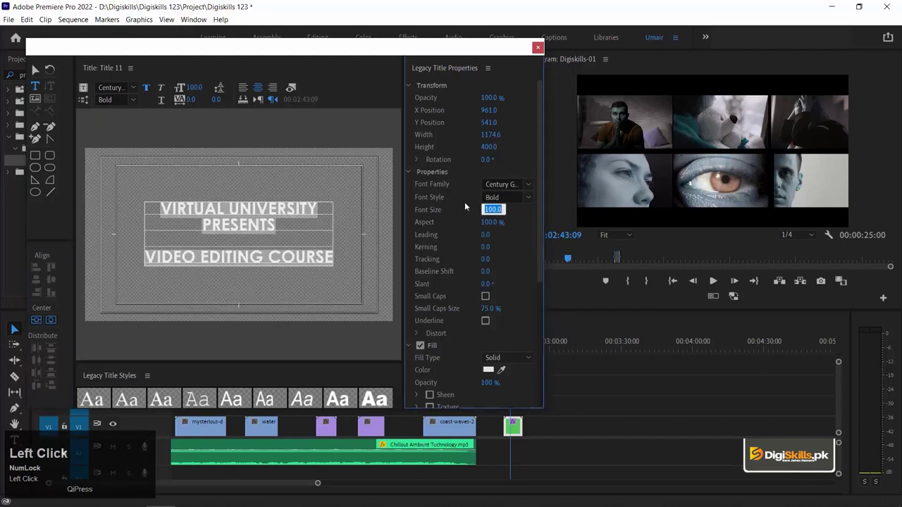
pyautogui.click(488, 221)
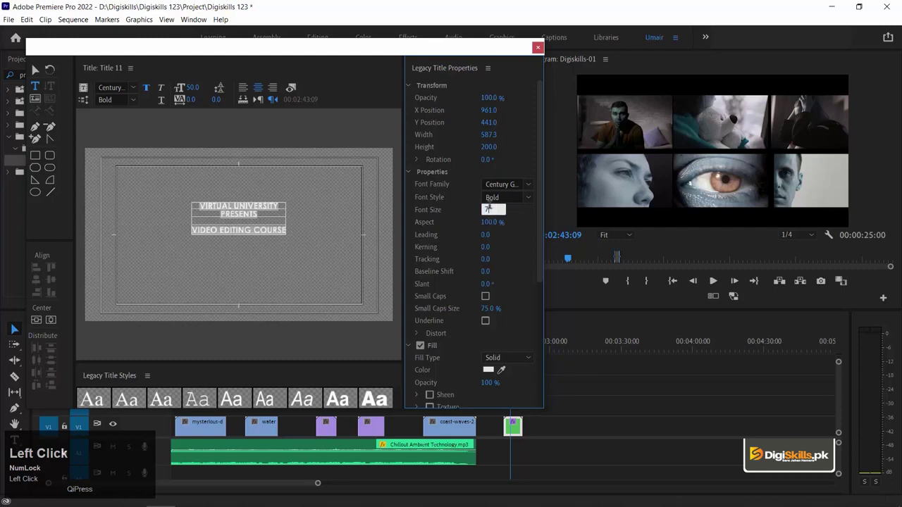
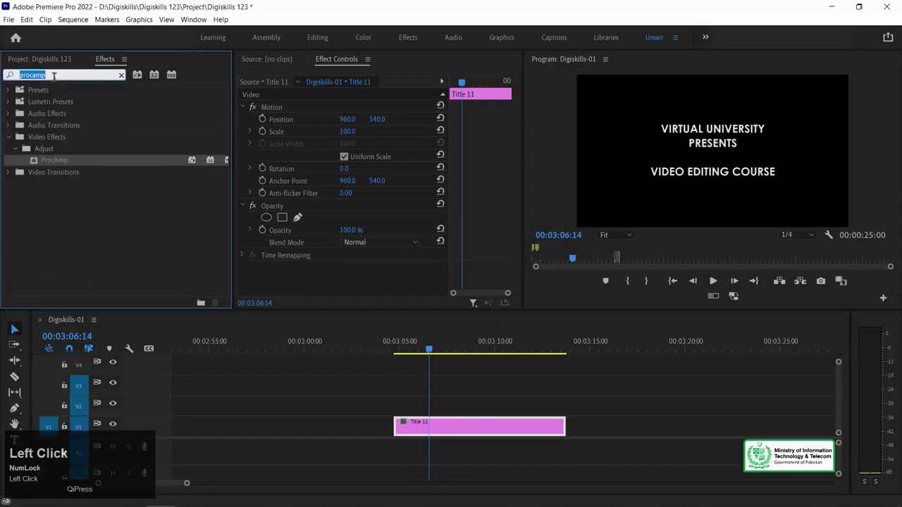
# - Apply the Crop effect to the Title 11 clip
pyautogui.write('crop')
pyautogui.moveTo(52, 161); pyautogui.dragTo(285, 271)
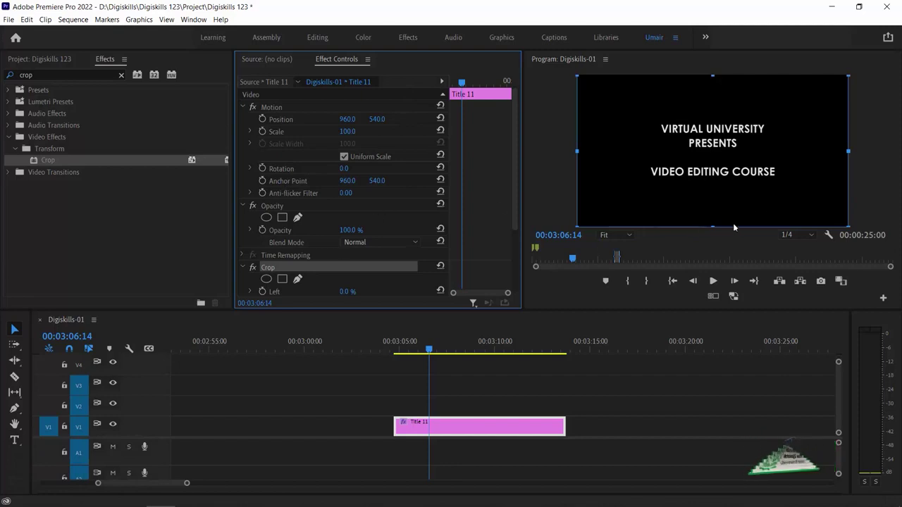
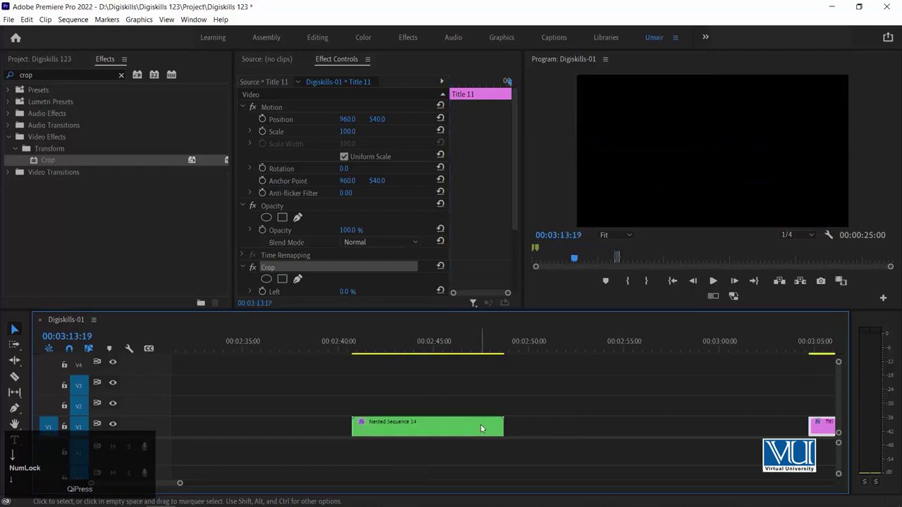
pyautogui.press('-')
pyautogui.click(481, 428)
# - Stack two more copies of the title clip on the video tracks above
pyautogui.press('ctrl+c')
pyautogui.press('ctrl+v')
pyautogui.moveTo(530, 338); pyautogui.dragTo(481, 408)
pyautogui.press('ctrl+c')
pyautogui.press('Down')
pyautogui.press('ctrl+v')
pyautogui.moveTo(564, 424); pyautogui.dragTo(471, 343)
# - Razor-cut the top title copy into two pieces
pyautogui.press('Up')
pyautogui.press('=')
pyautogui.click(574, 392)
pyautogui.click(563, 402)
pyautogui.click(561, 424)
pyautogui.click(562, 404)
pyautogui.press('shift+`')
pyautogui.click(564, 383)
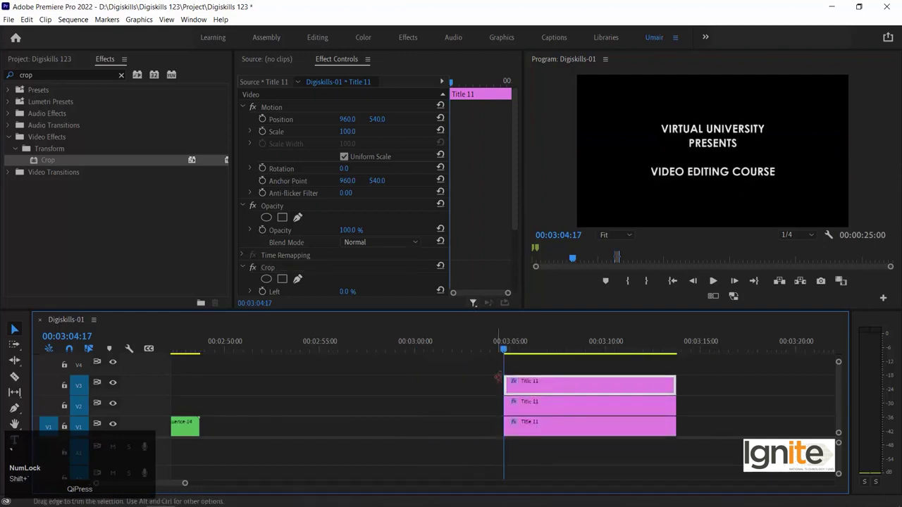
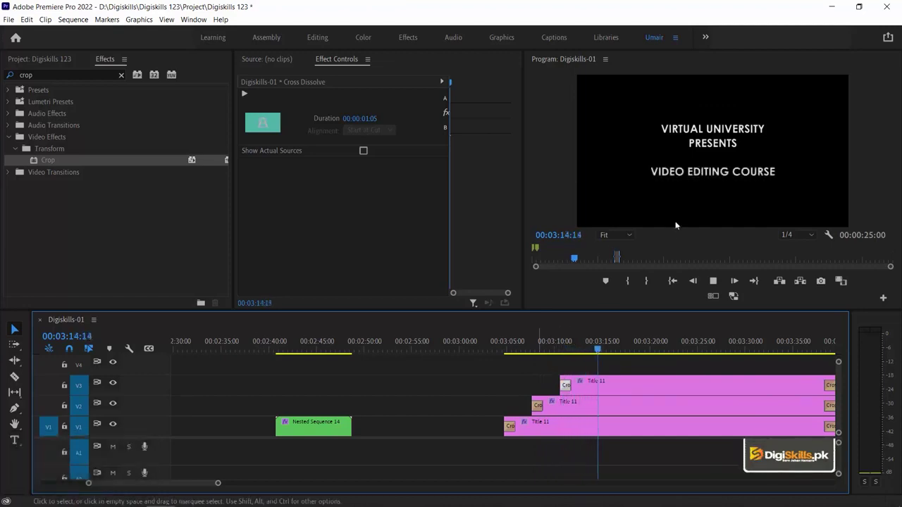
# - Trim a title copy's end so the three clips cascade, previewing the stagger
pyautogui.press('space')
pyautogui.moveTo(693, 376); pyautogui.dragTo(546, 397)
pyautogui.press('space')
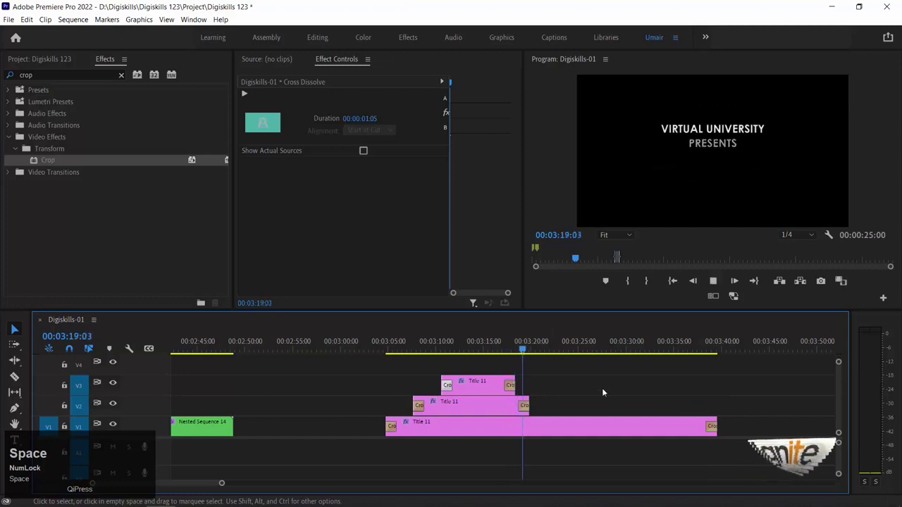
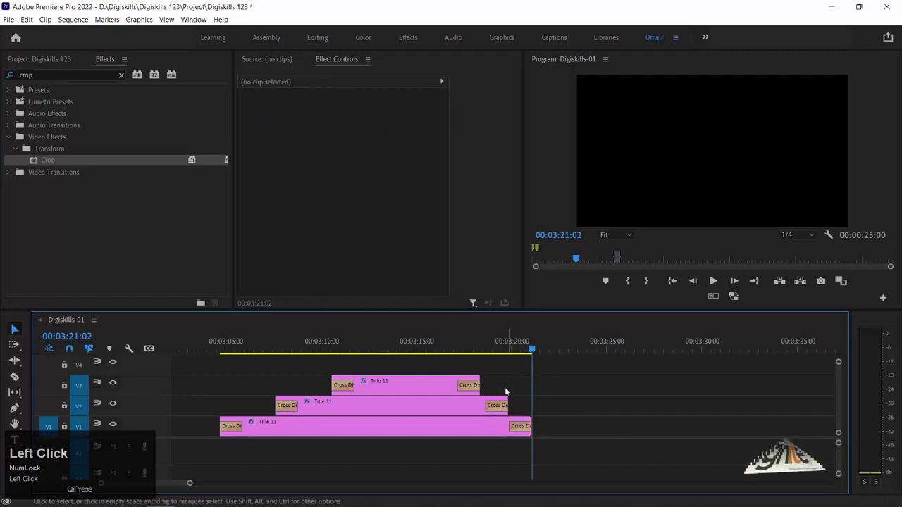
# - Nest the three staggered title clips into Nested Sequence 15, undoing a stray scale change
pyautogui.press('-')
pyautogui.click(447, 357)
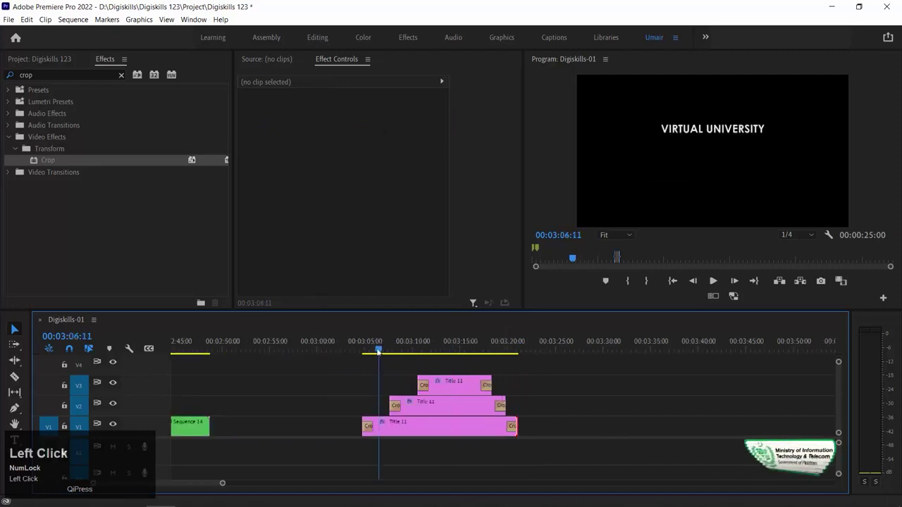
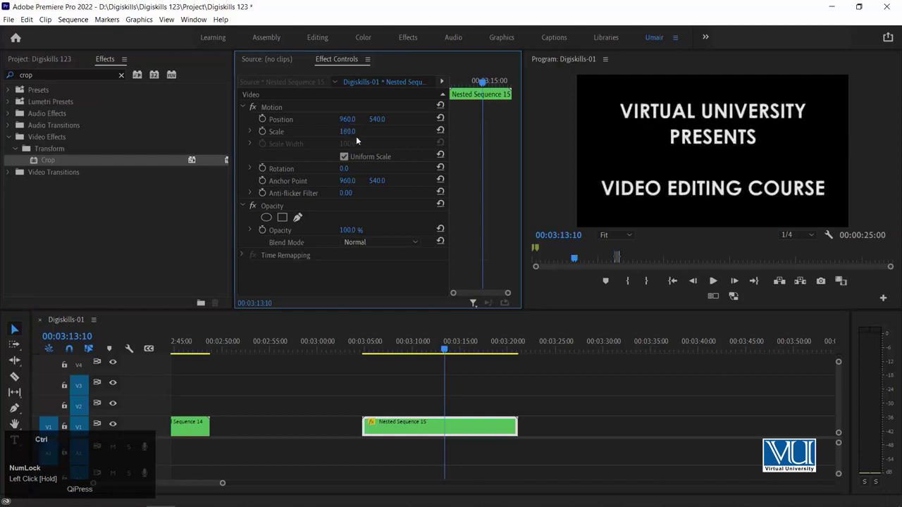
pyautogui.press('ctrl+z')
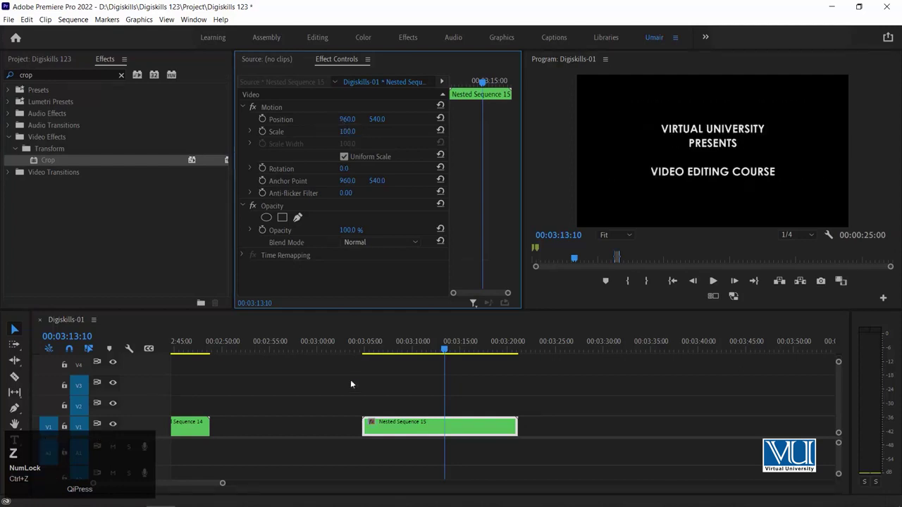
pyautogui.click(417, 430)
pyautogui.press('Up')
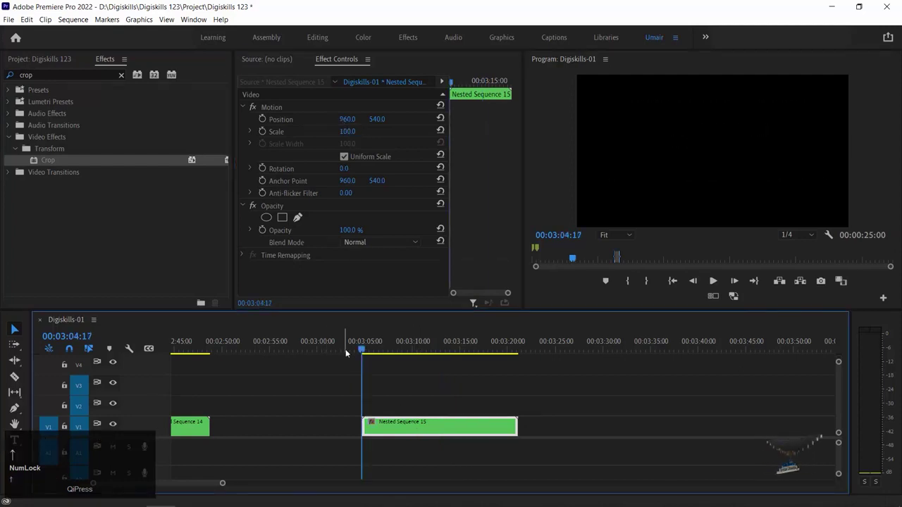
# - Play back the nested title, then open Nested Sequence 15 in its own timeline
pyautogui.press('space')
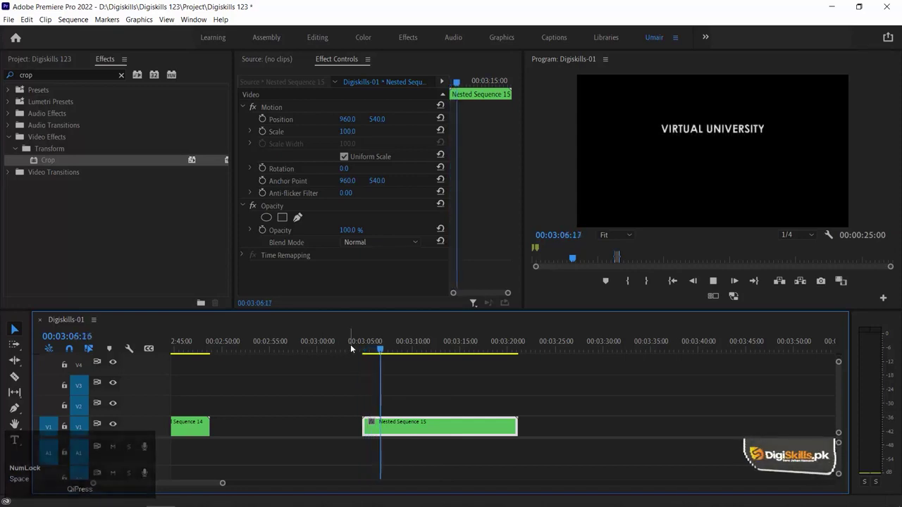
pyautogui.press('space')
pyautogui.click(361, 344)
pyautogui.press('space')
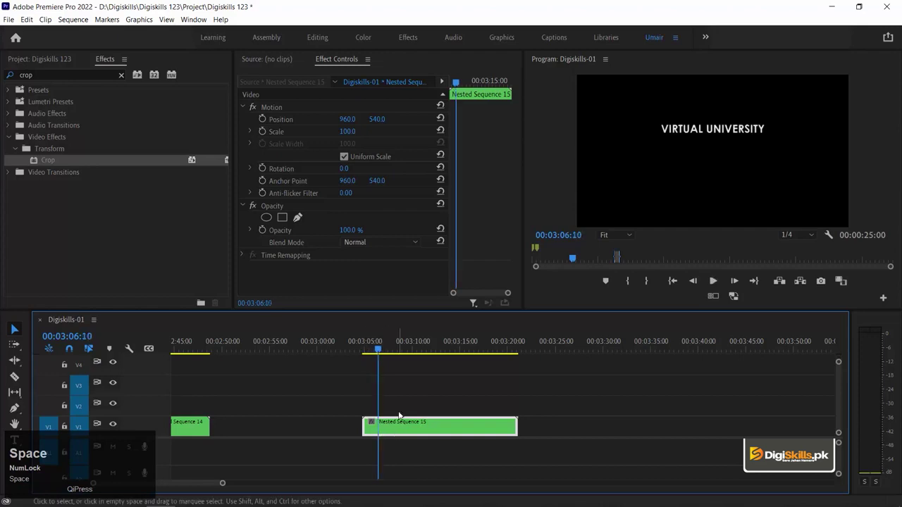
pyautogui.click(400, 429)
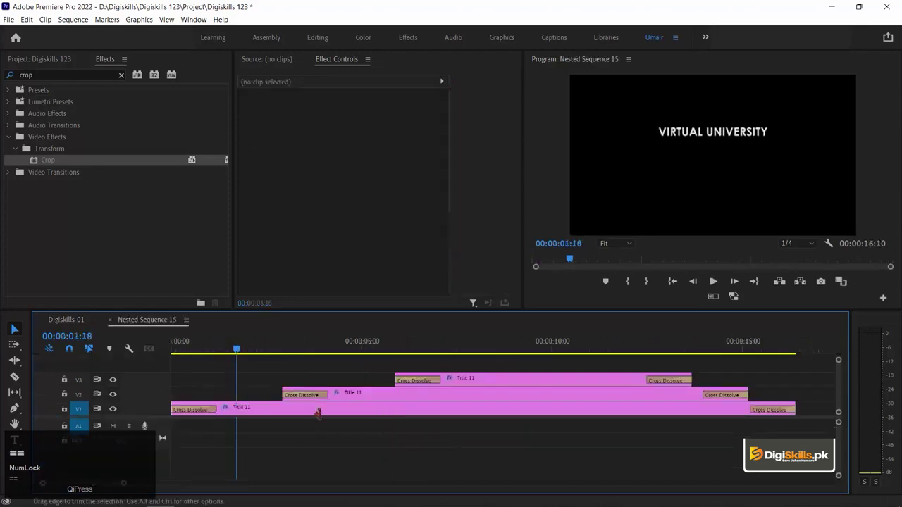
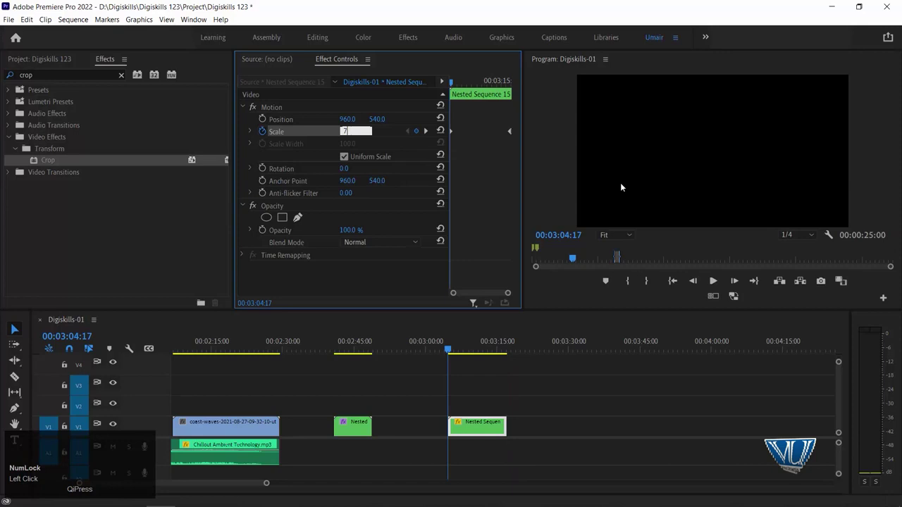
# - Keyframe the nested title's Scale to grow from 70 at its first frame to 72
pyautogui.click(433, 134)
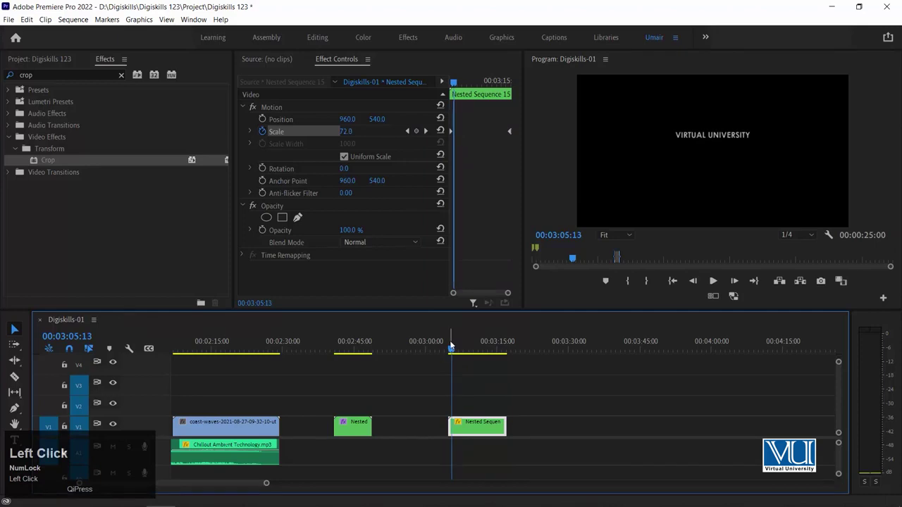
pyautogui.press('Up')
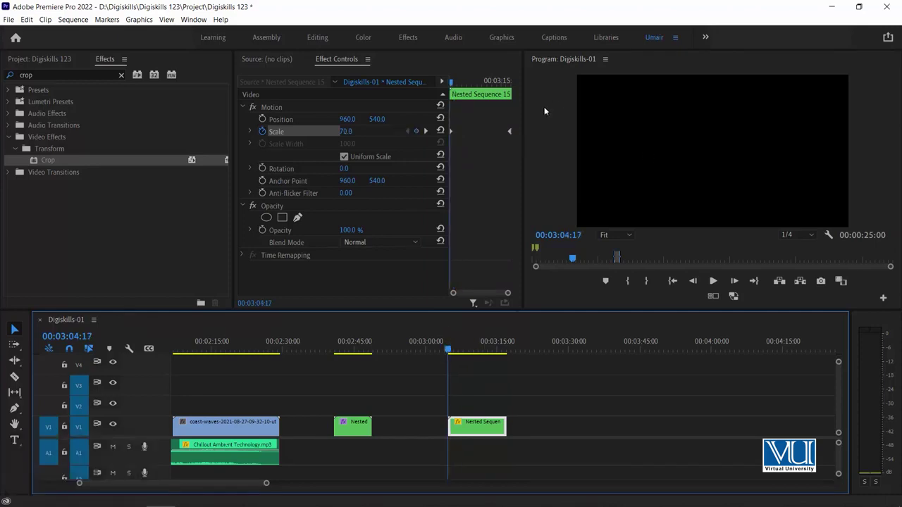
pyautogui.click(549, 165)
# - Play the staggered title with Program Monitor playback resolution set to Full
pyautogui.press('space')
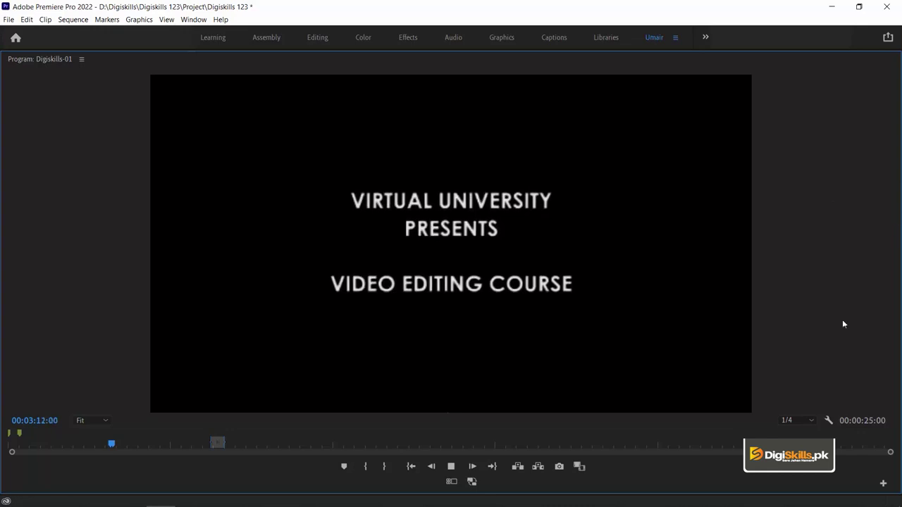
pyautogui.click(811, 420)
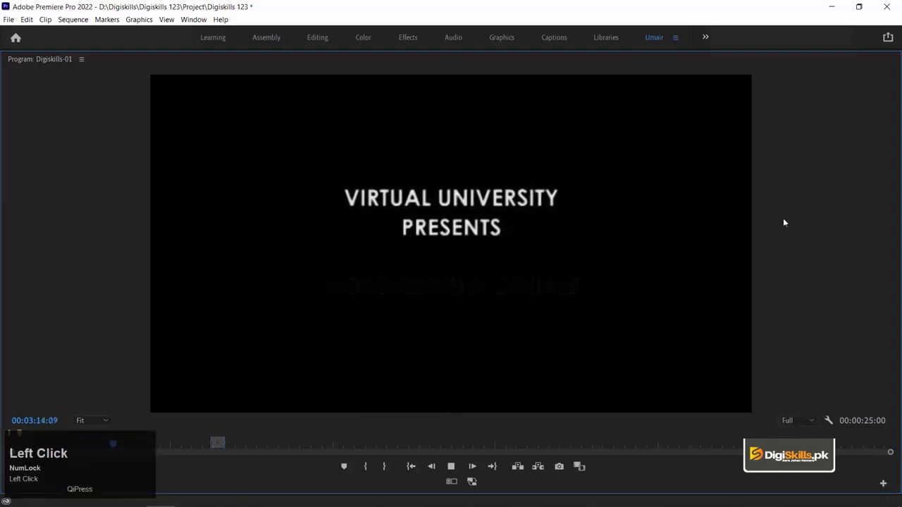
pyautogui.press('space')
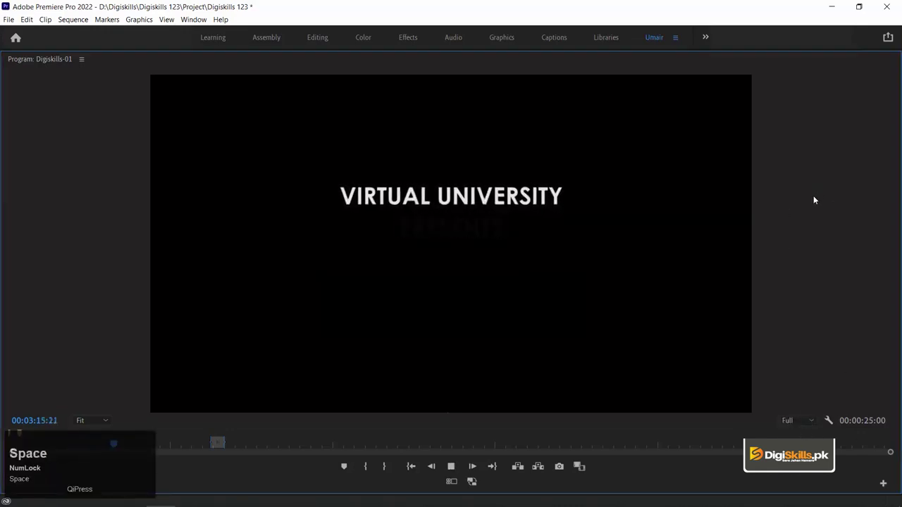
pyautogui.press('space')
# - Lower the starting Scale keyframe to 60 and replay the title in the enlarged monitor
pyautogui.press('Up')
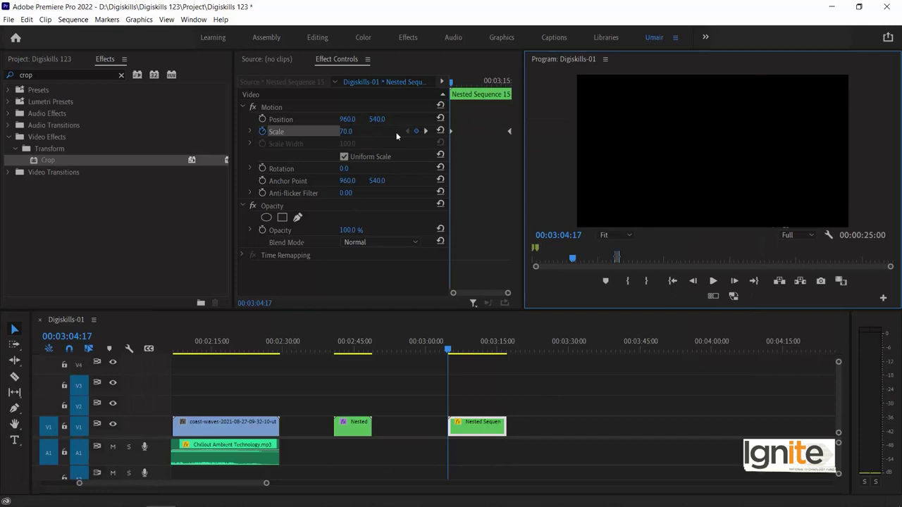
pyautogui.click(352, 136)
pyautogui.click(548, 101)
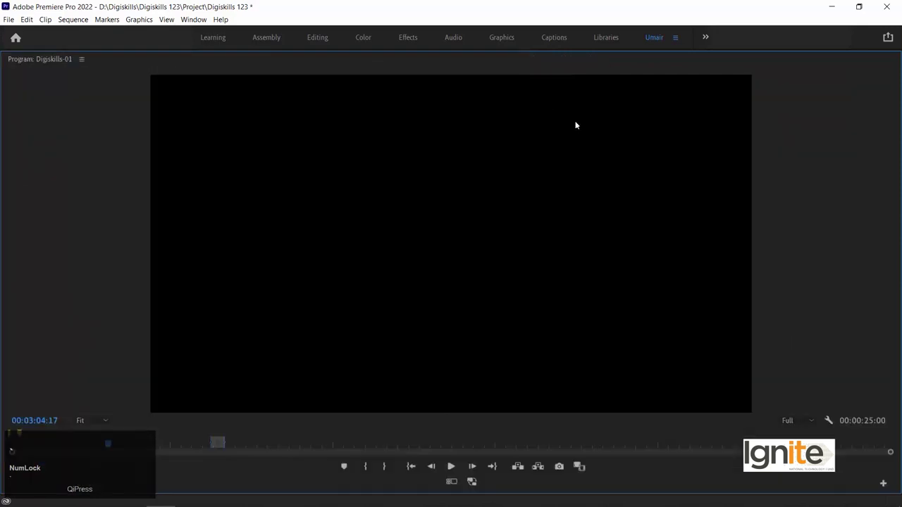
pyautogui.press('space')
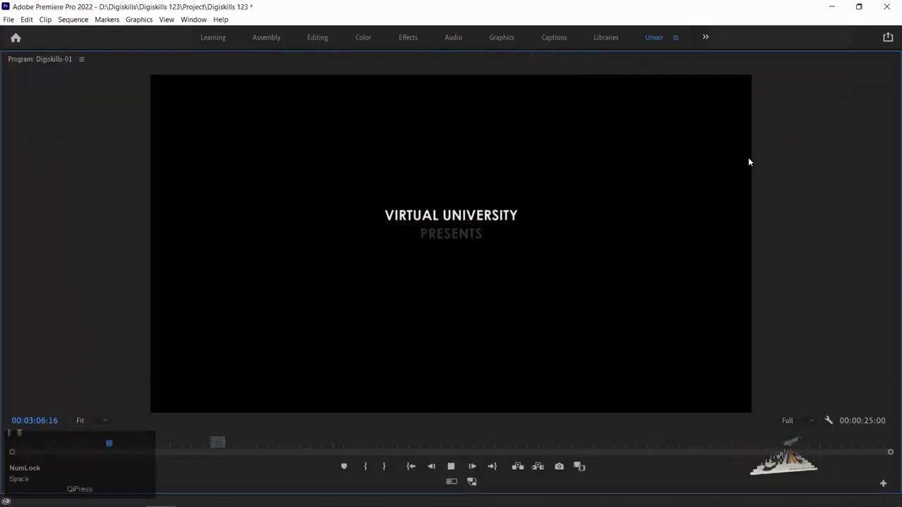